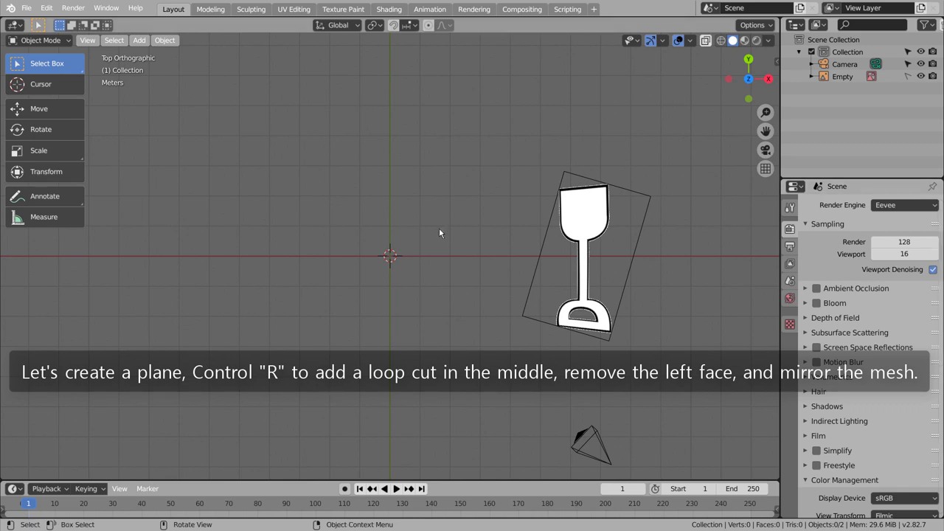
- Add a plane, halve it and give it a Mirror modifier on the X axis
click(442, 231)
key(shift+a)
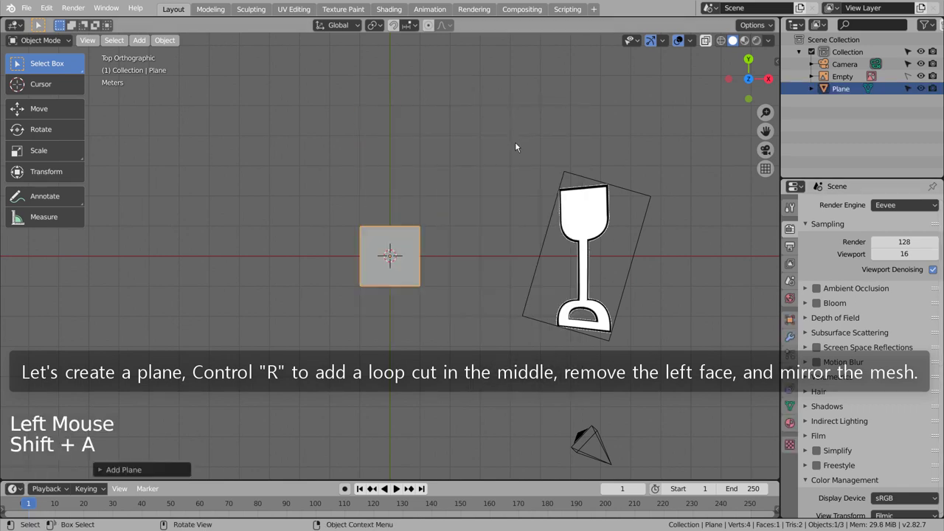
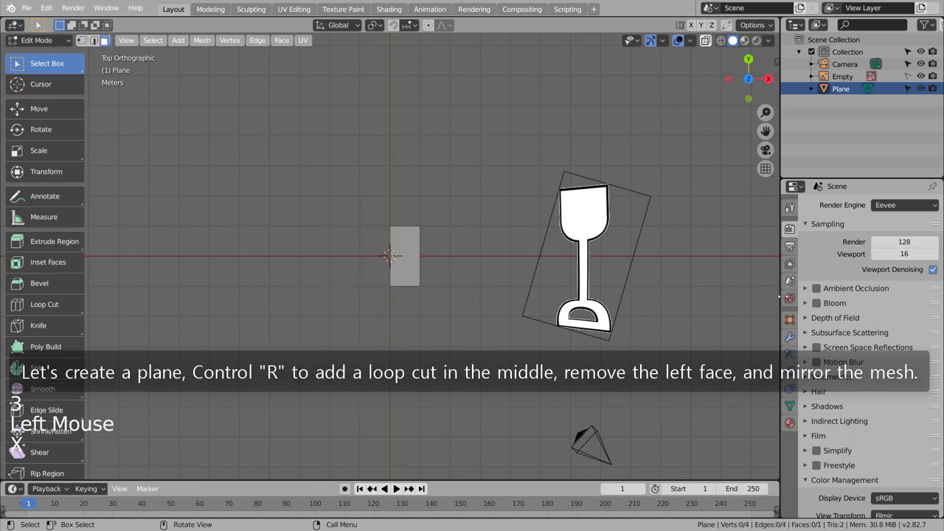
click(791, 344)
click(859, 209)
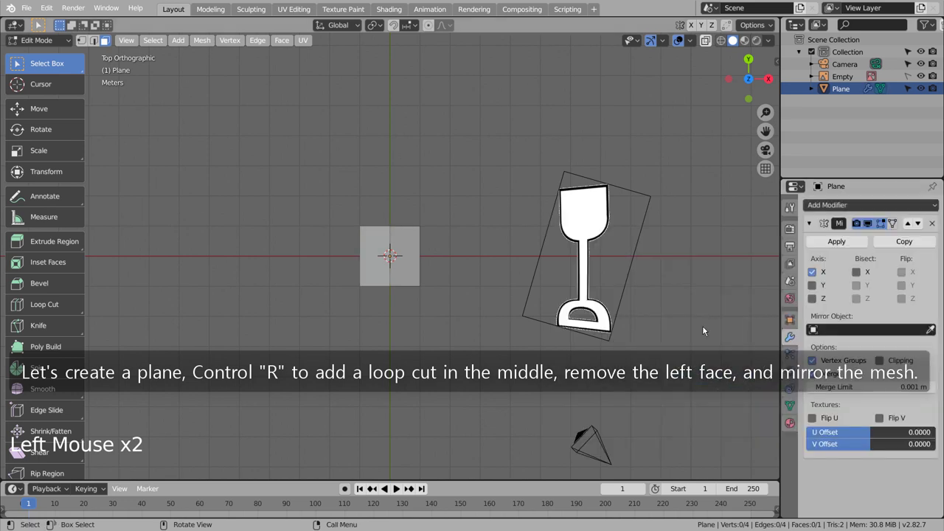
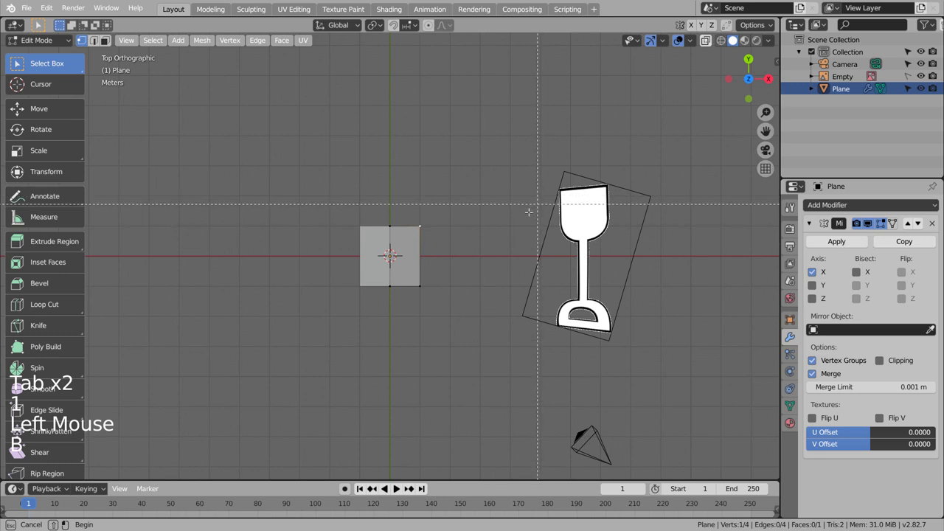
- Try moving a corner vertex, then undo to keep the square half
key(g)
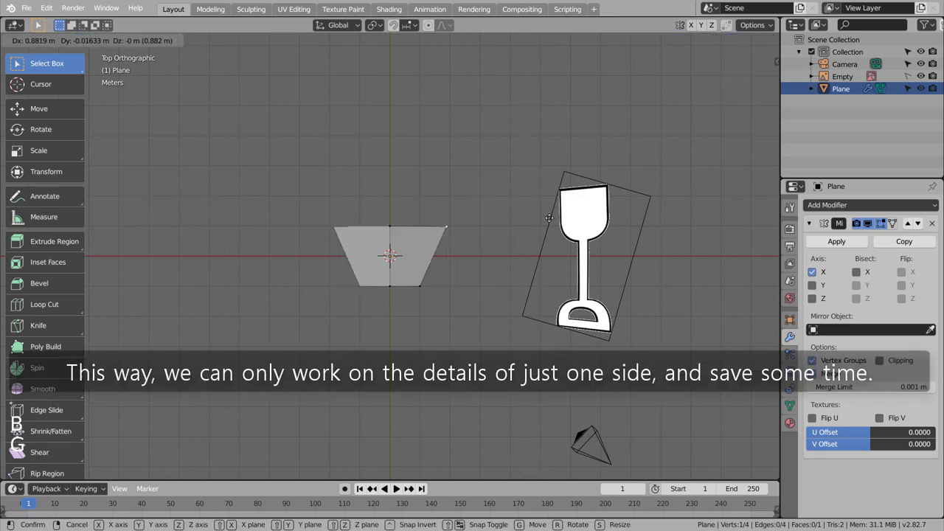
key(ctrl+z)
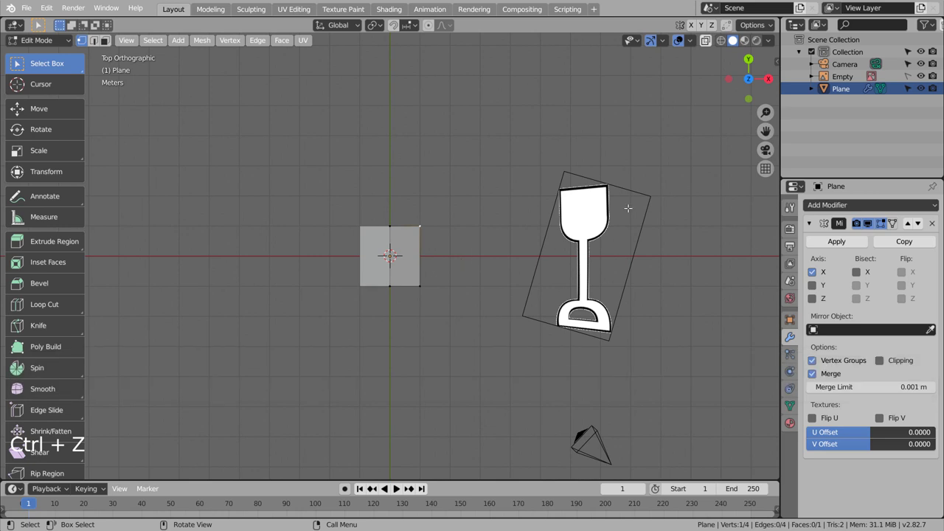
- Add Subdivision Surface smoothing to the plane and loop cut the mirrored half
key(Tab)
key(ctrl+3)
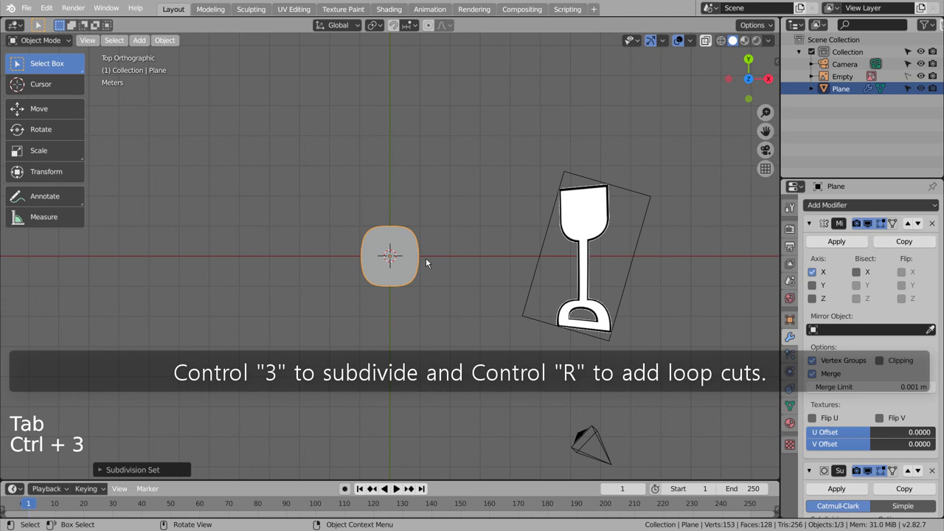
key(Tab)
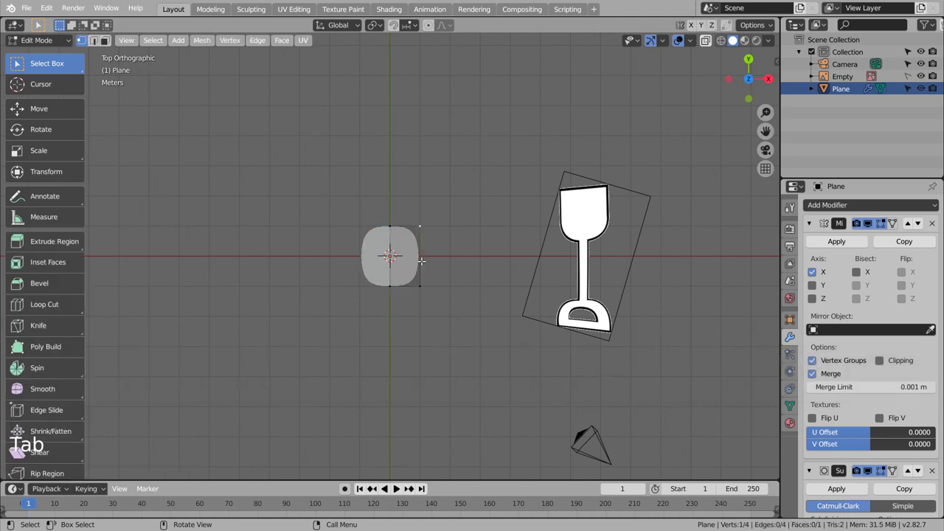
key(ctrl+r)
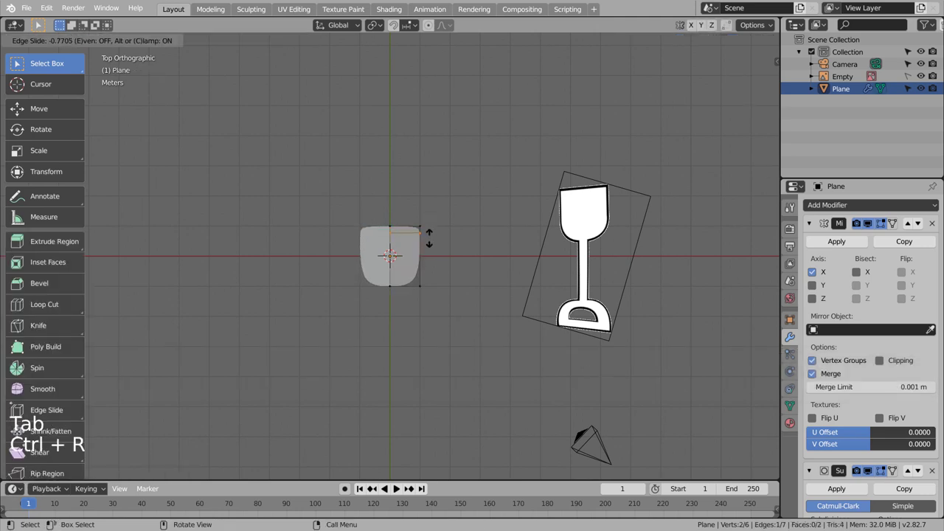
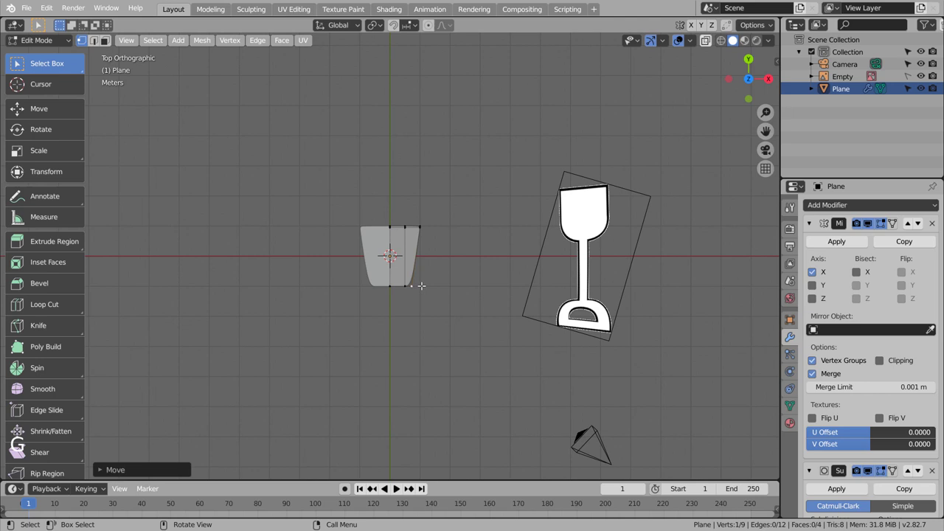
- Move and extrude vertices to taper the half mesh into a long outline
key(g)
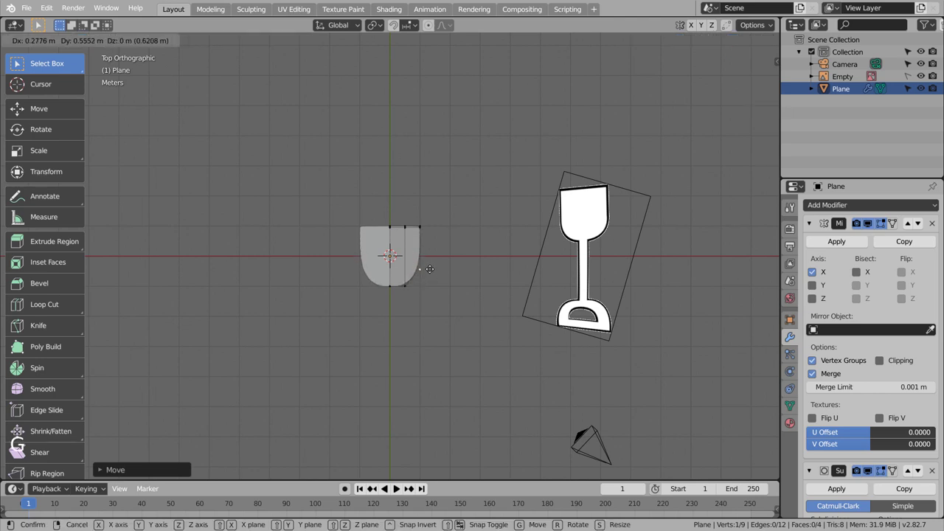
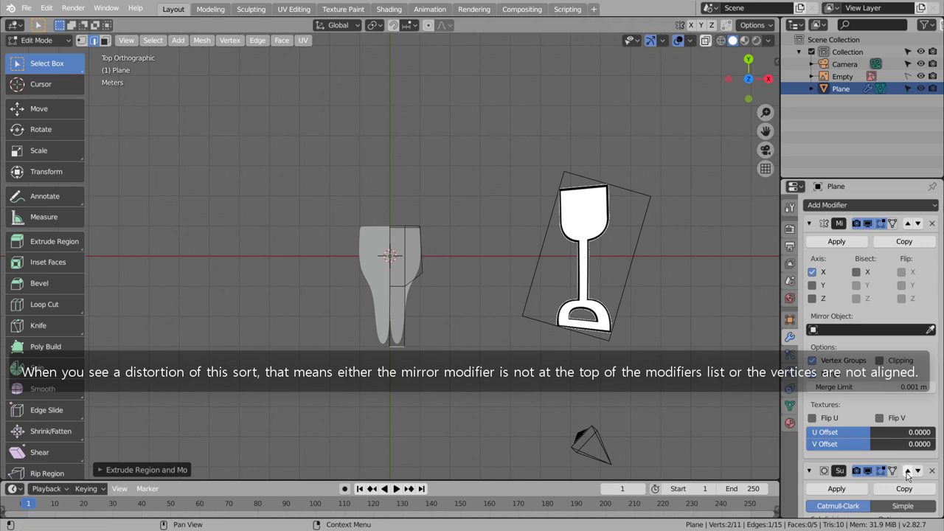
scroll(down, 3)
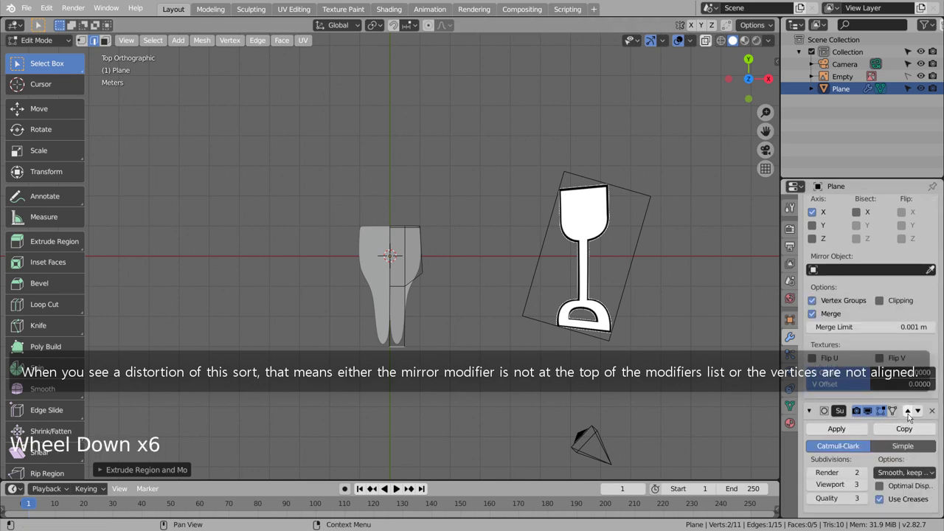
click(907, 412)
scroll(down, 3)
- Reorder the stack so Mirror sits above Subdivision and view the smoothed outline
scroll(up, 3)
scroll(up, 3)
click(913, 340)
key(Tab)
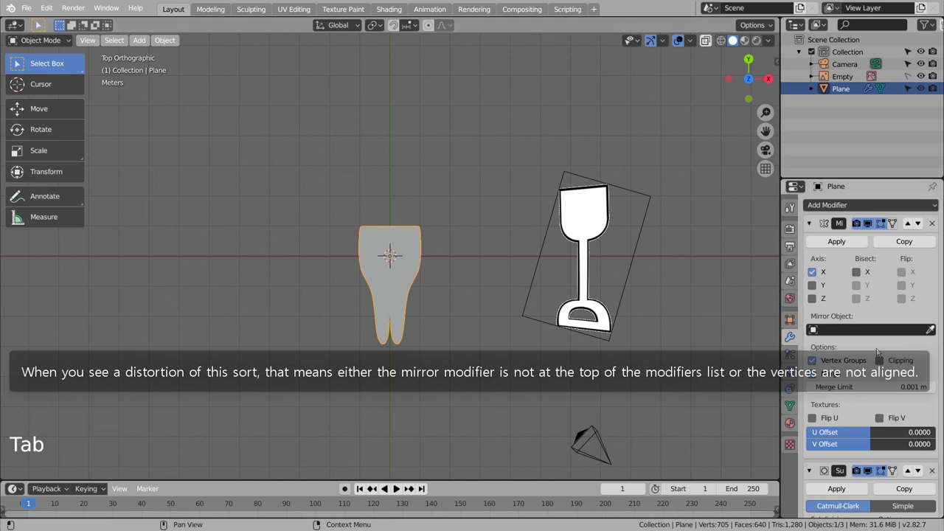
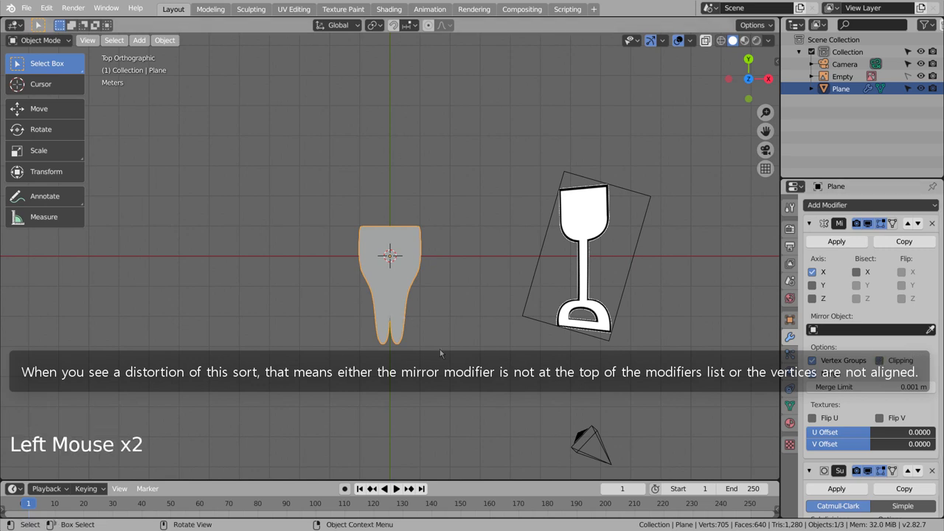
- Select the bottom tip vertex and set its X to 0 m on the mirror axis
scroll(up, 3)
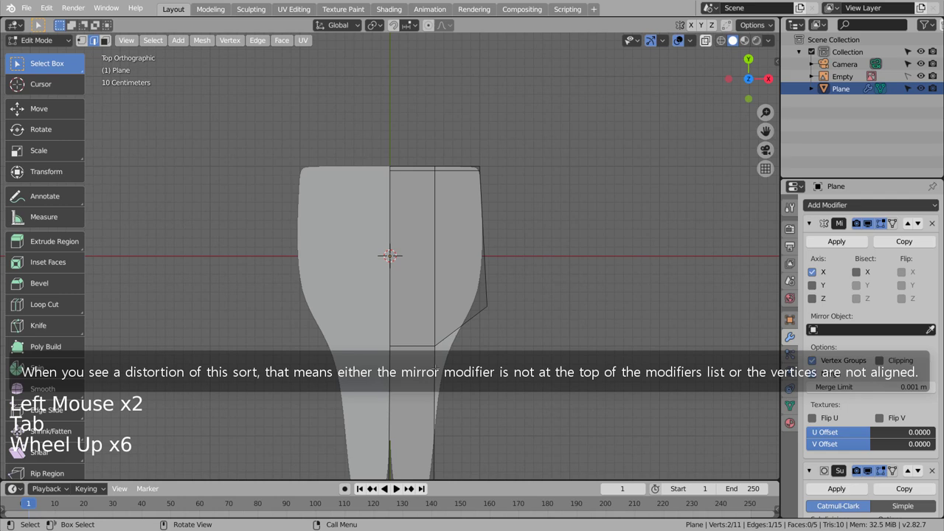
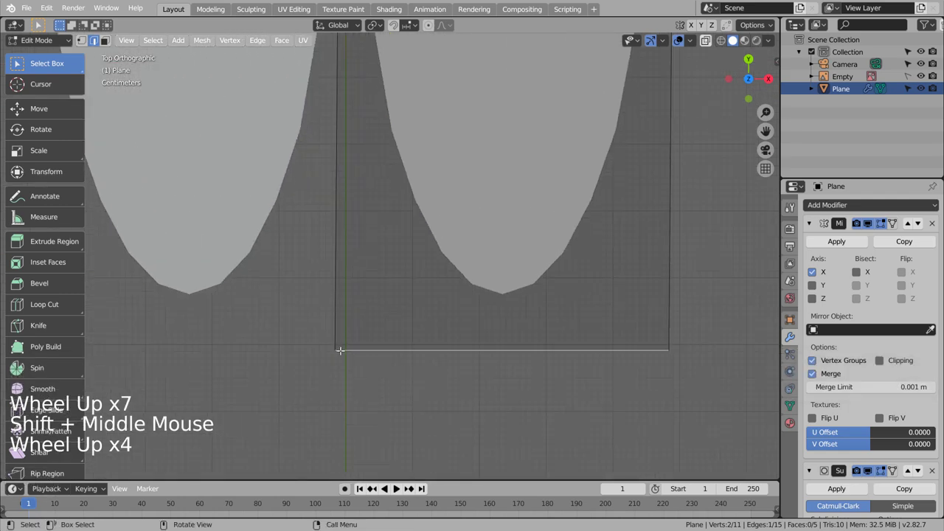
key(1)
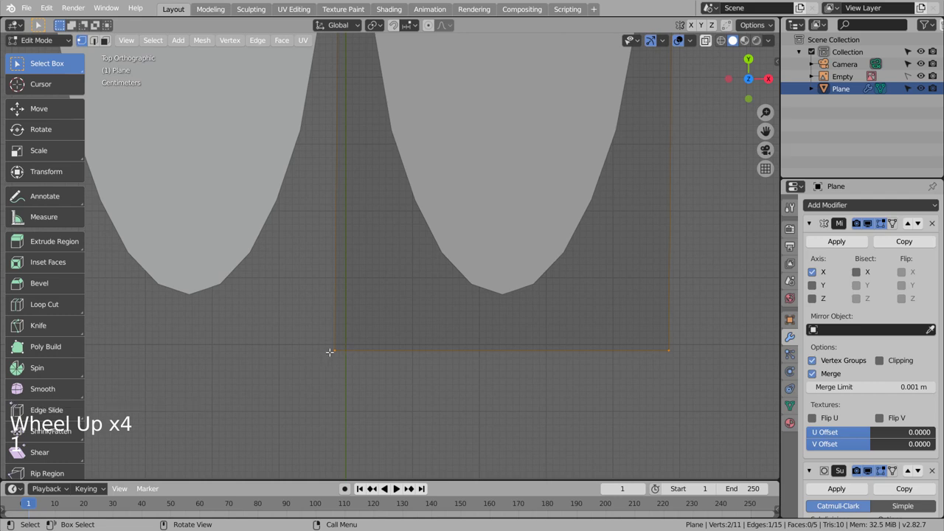
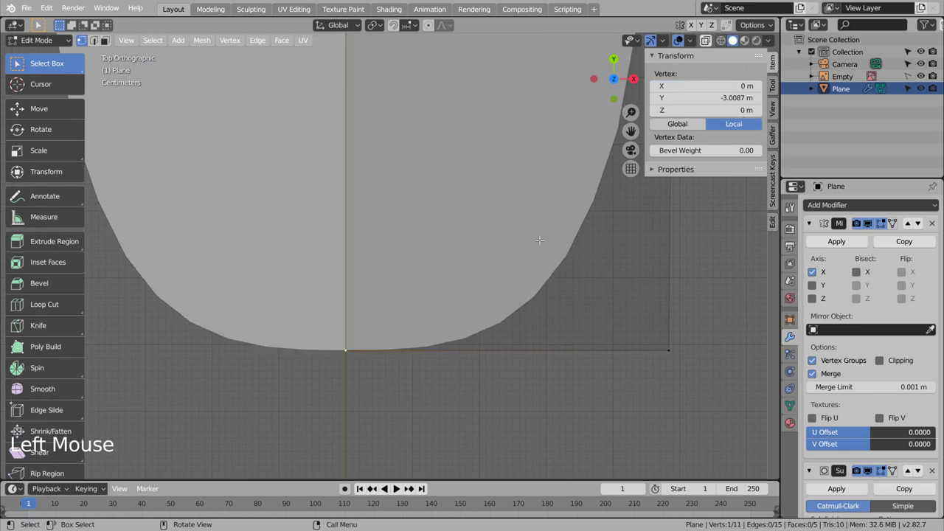
key(Tab)
scroll(down, 3)
key(Tab)
scroll(down, 3)
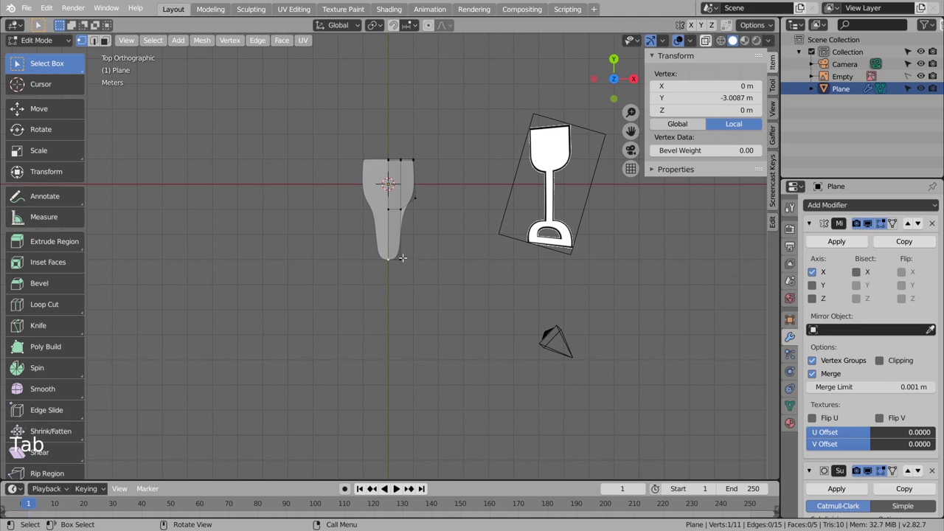
- Loop cut the outline and extrude its bottom edge down into a long narrow handle
key(ctrl+r)
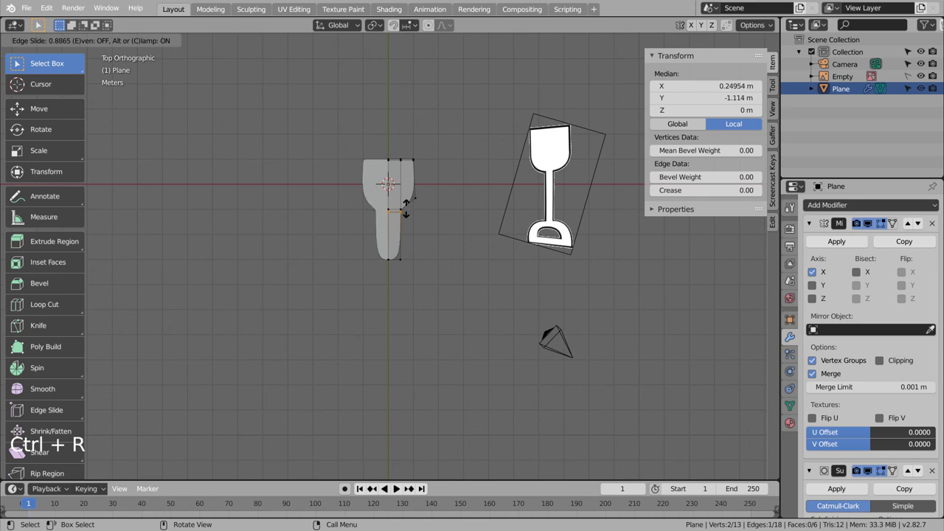
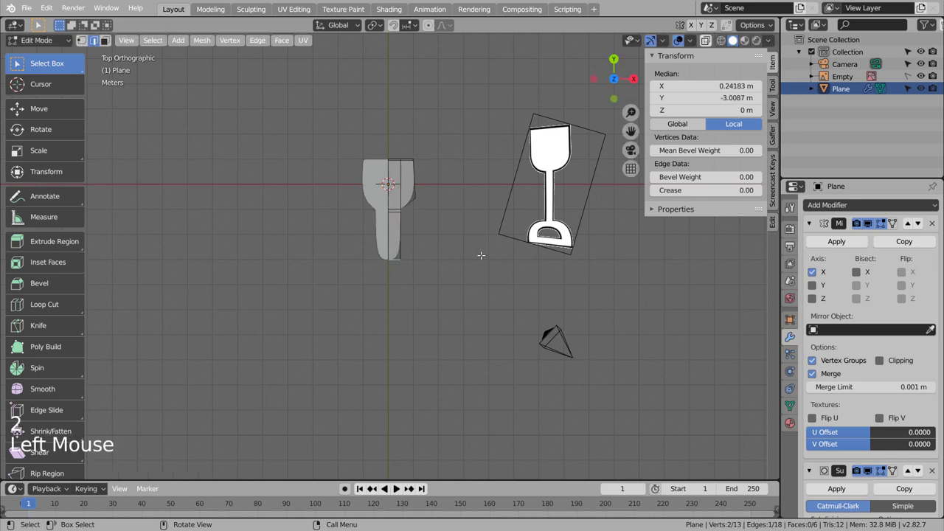
key(g)
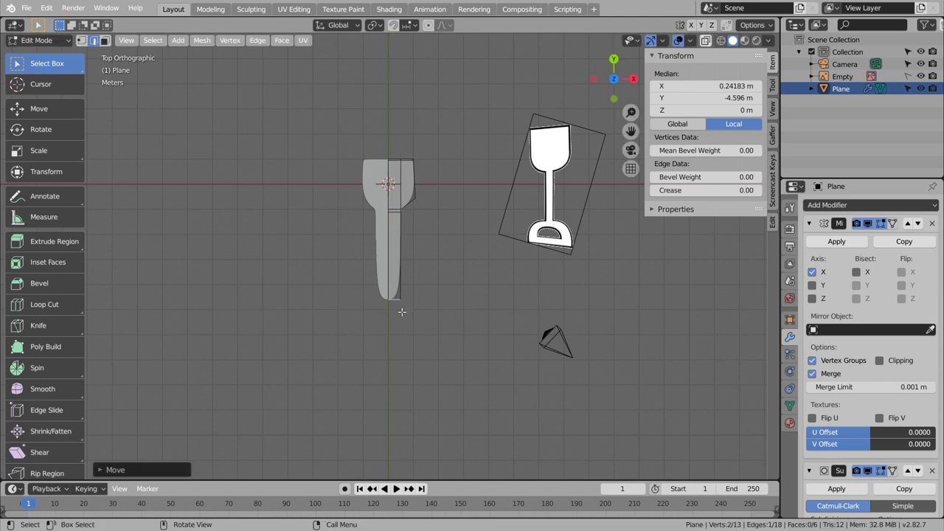
key(e)
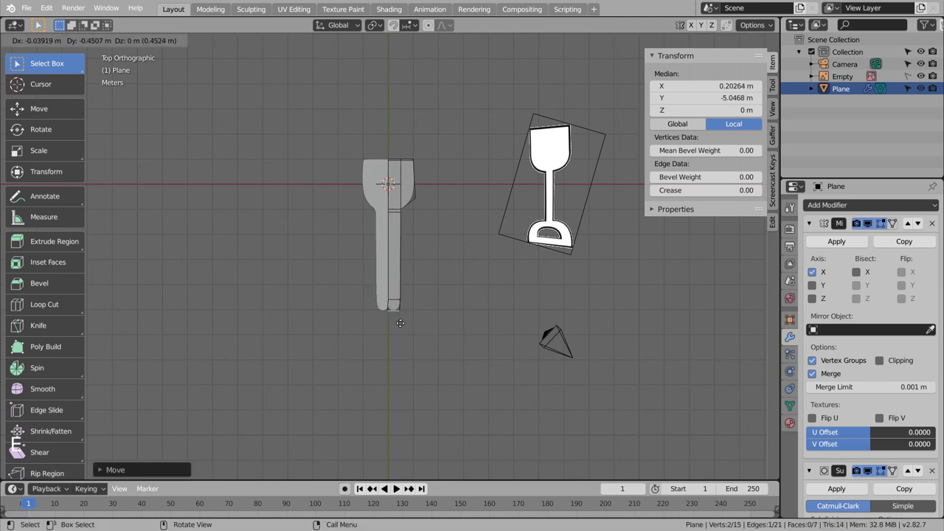
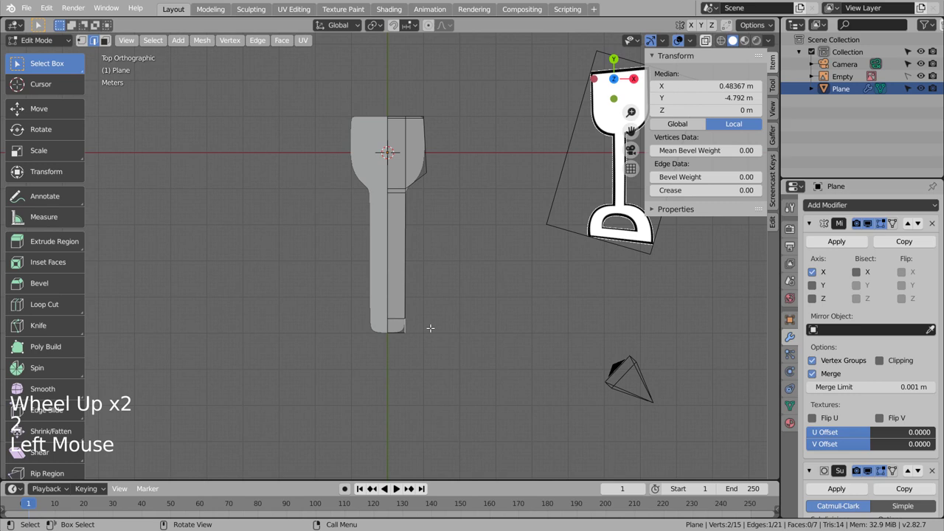
- Extrude and rotate sections from the handle base to splay it into a curved D-grip foot
key(e)
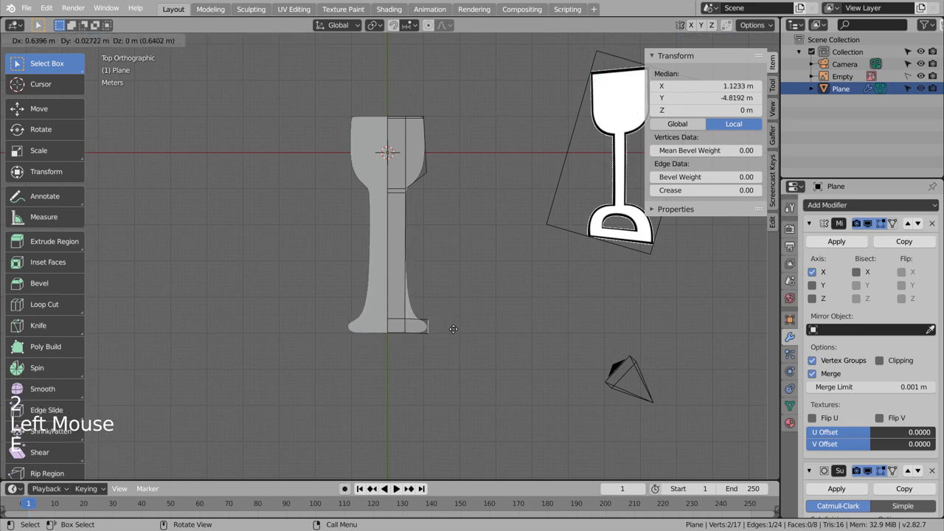
key(r)
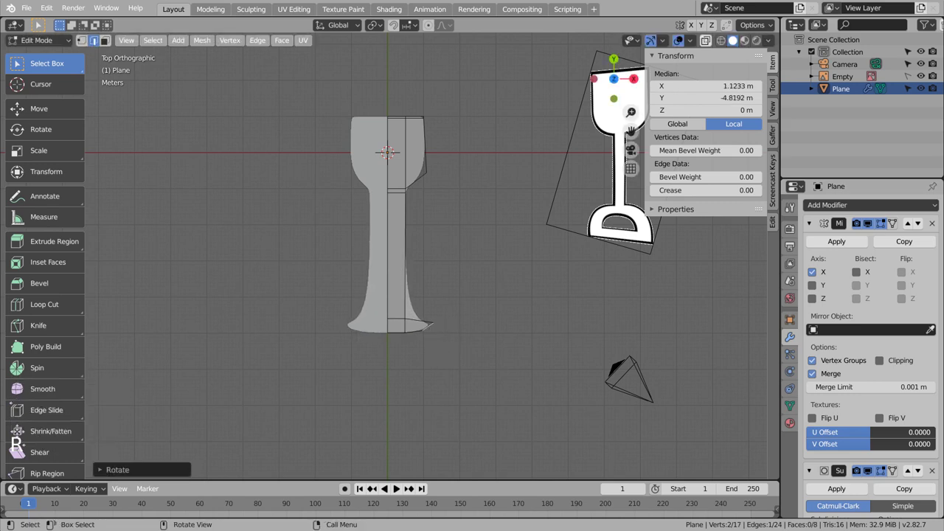
key(g)
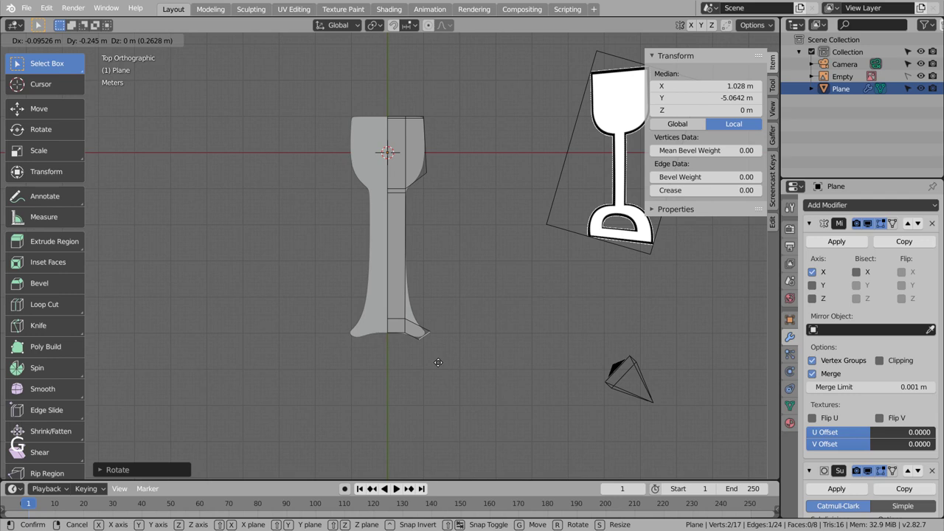
key(r)
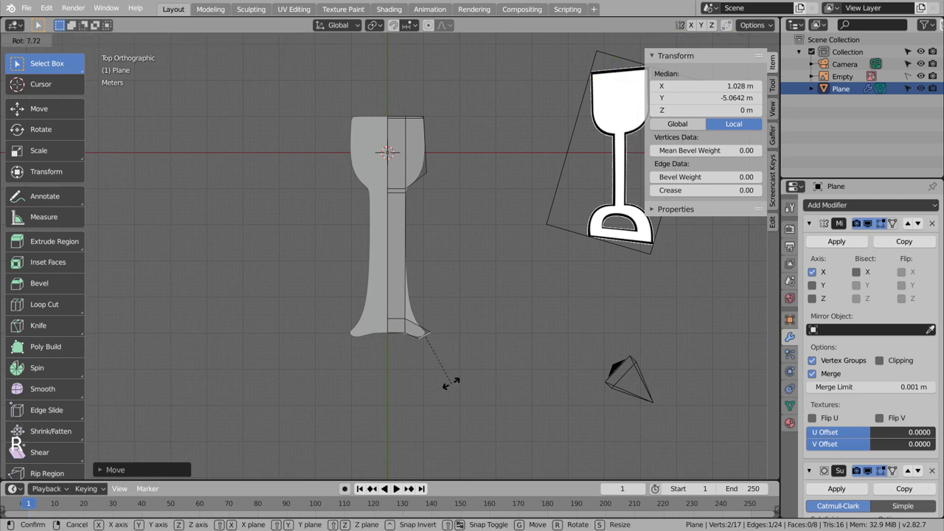
key(e)
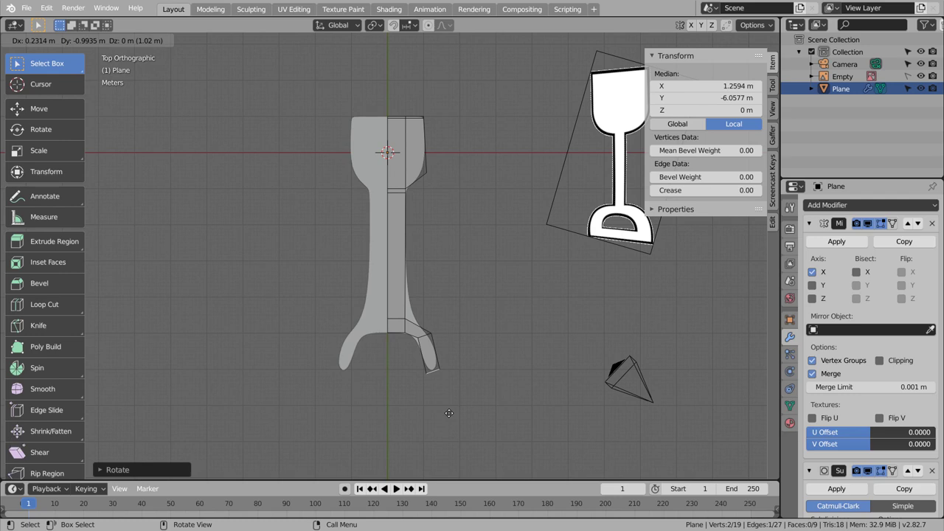
key(r)
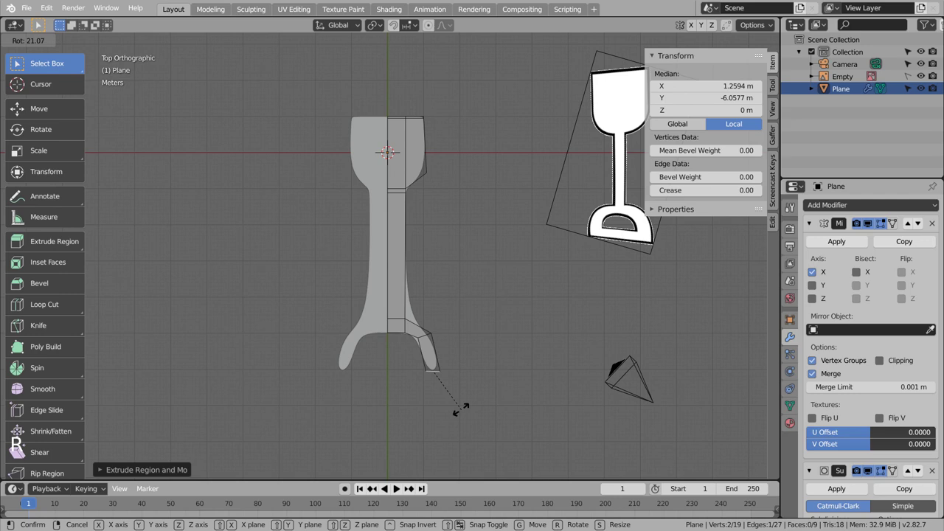
key(ctrl+r)
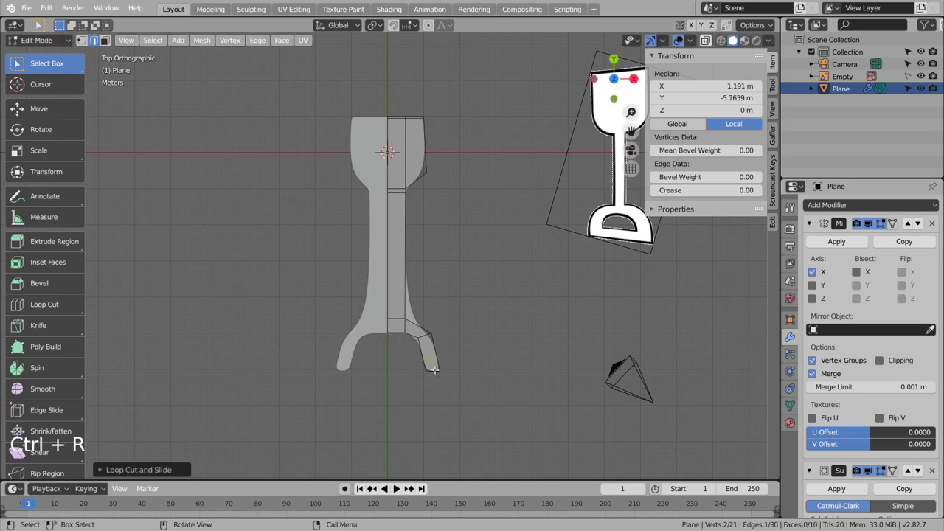
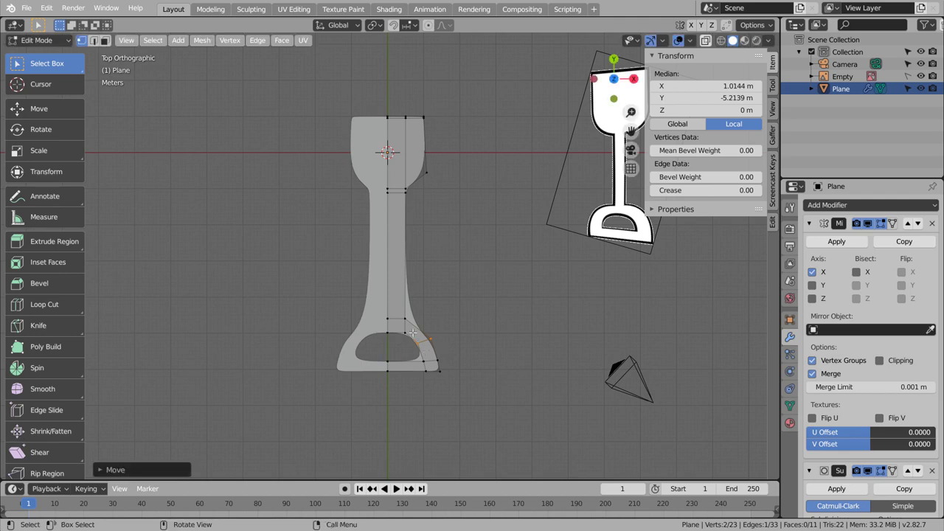
- Add edge loops across and along the grip, previewing the smoothed shape
key(ctrl+r)
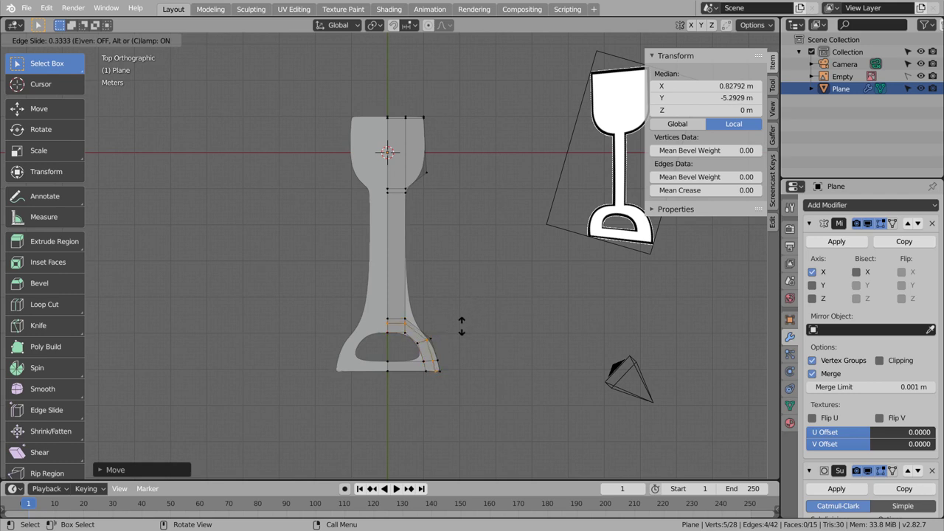
key(ctrl+z)
key(ctrl+r)
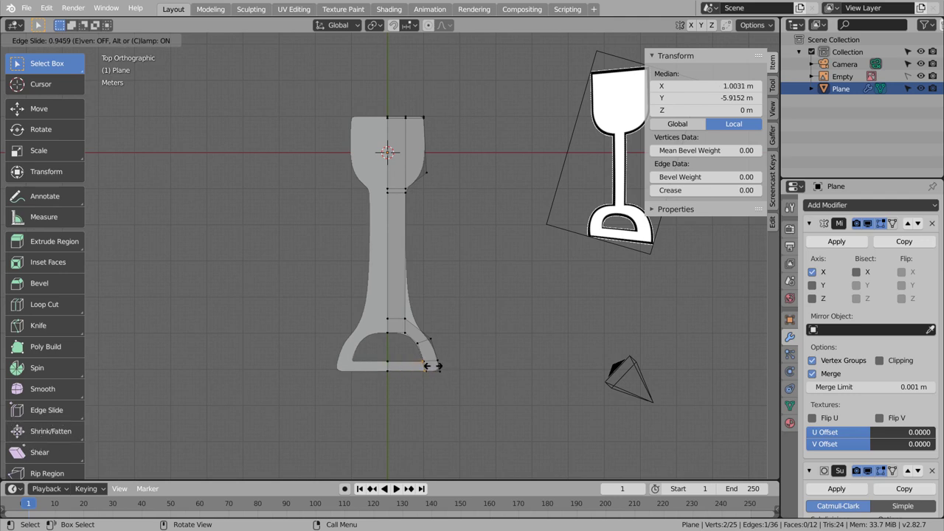
key(Tab)
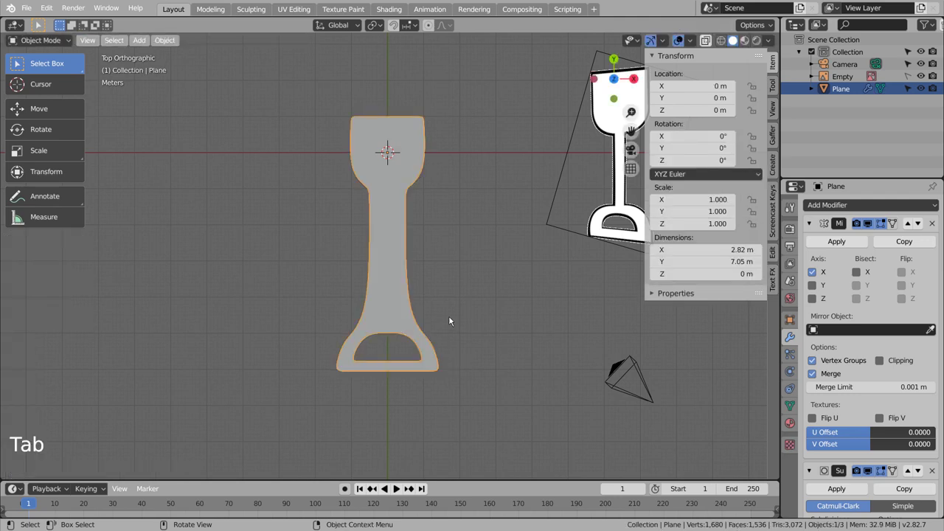
key(Tab)
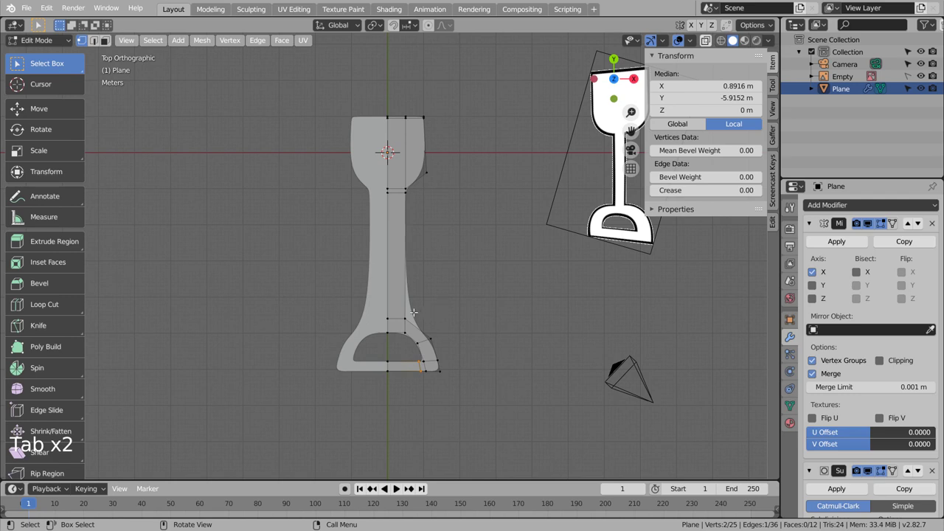
key(ctrl+r)
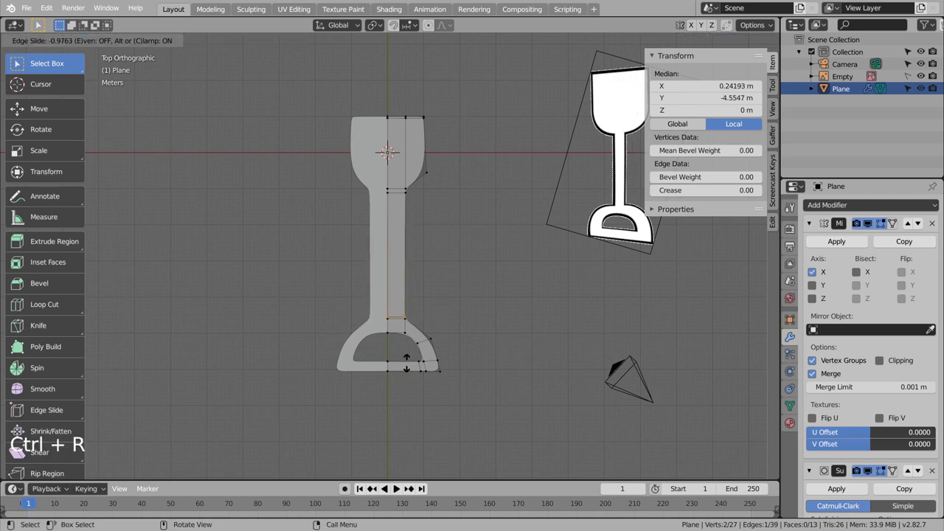
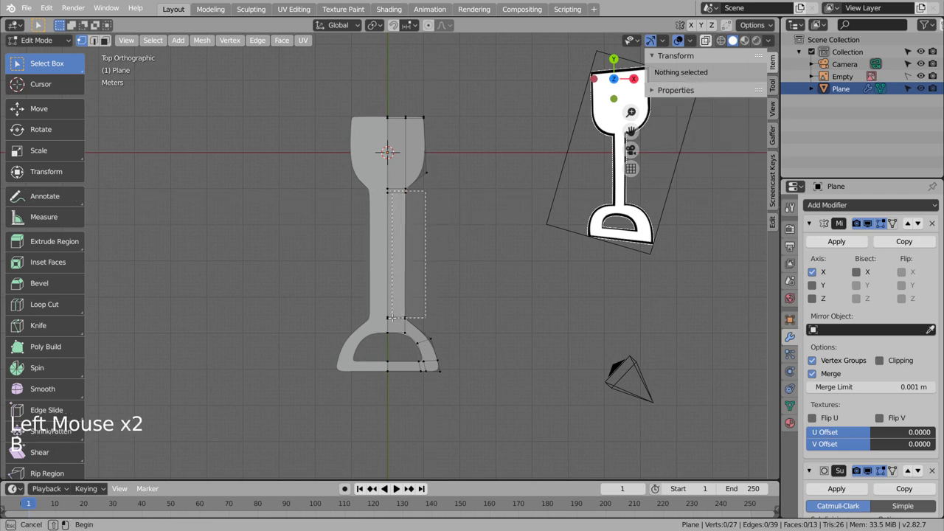
- Thin the handle along X and add loops at both handle ends and the blade neck
key(g)
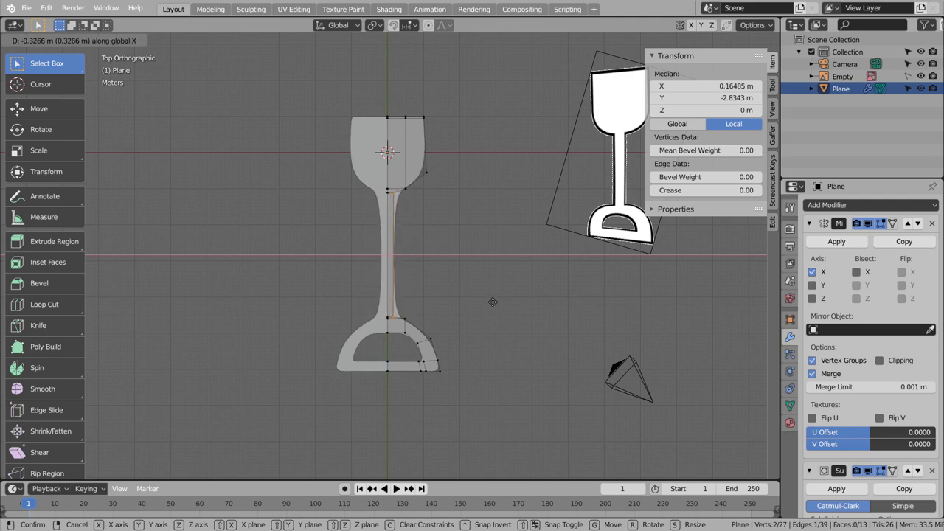
key(ctrl+r)
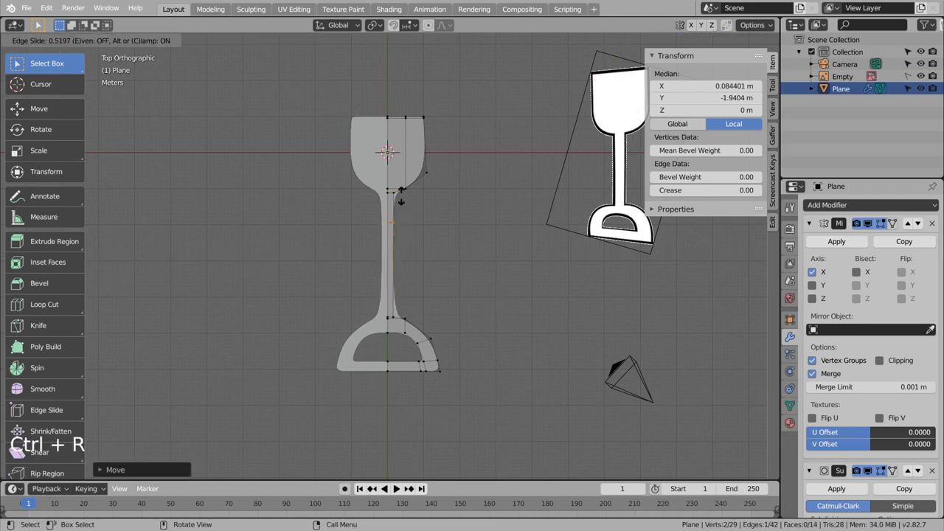
key(ctrl+r)
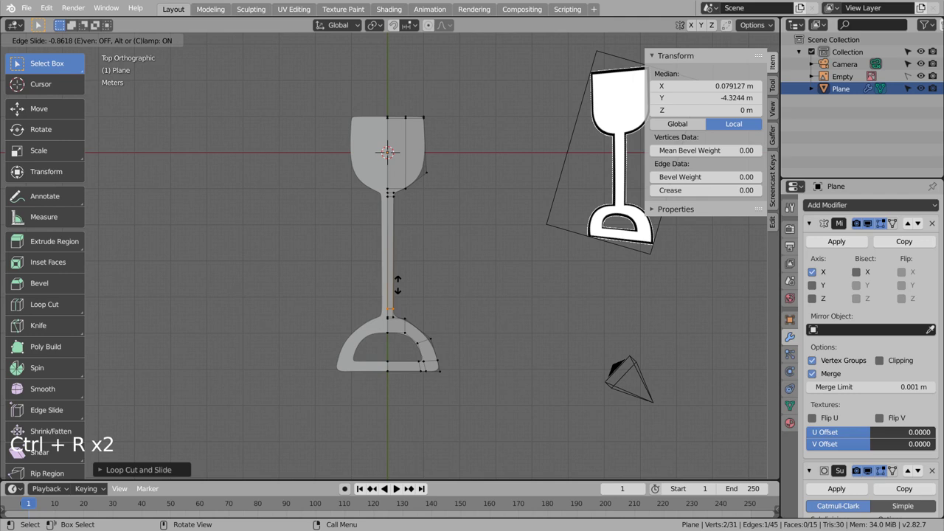
key(Tab)
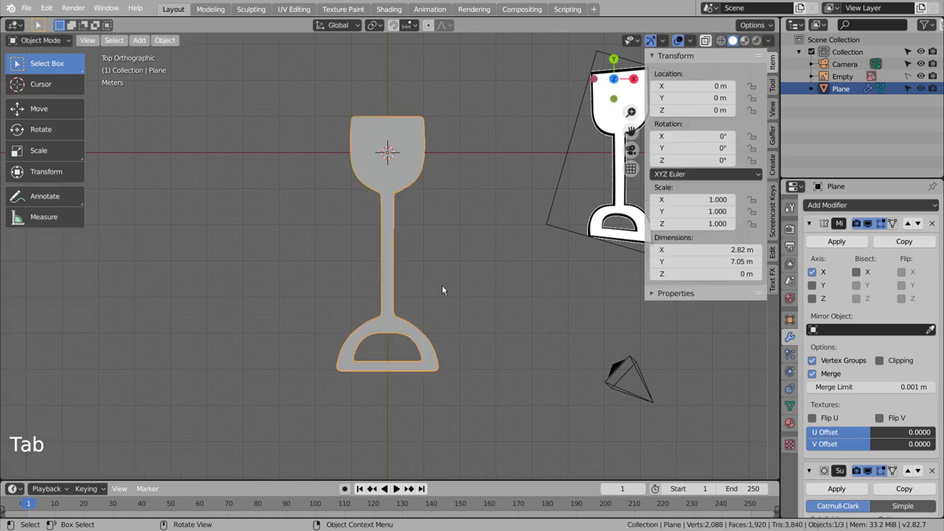
key(Tab)
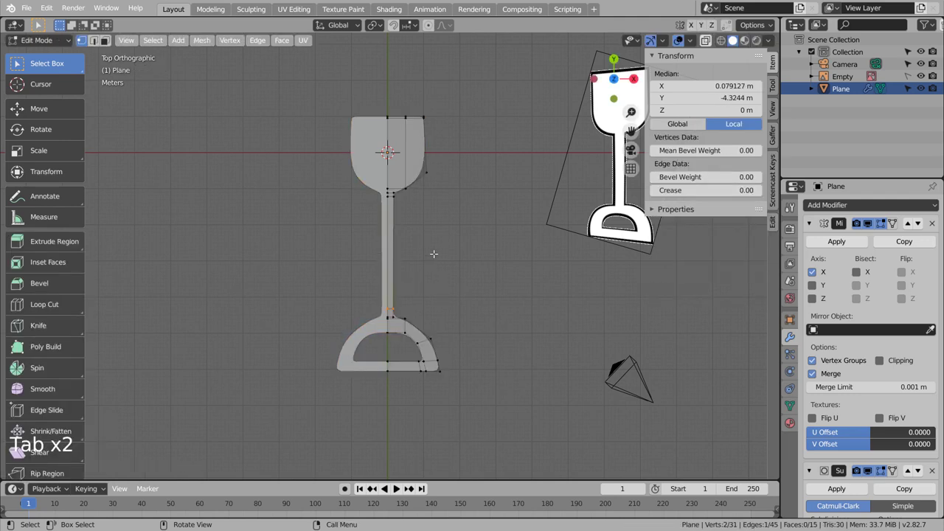
key(ctrl+r)
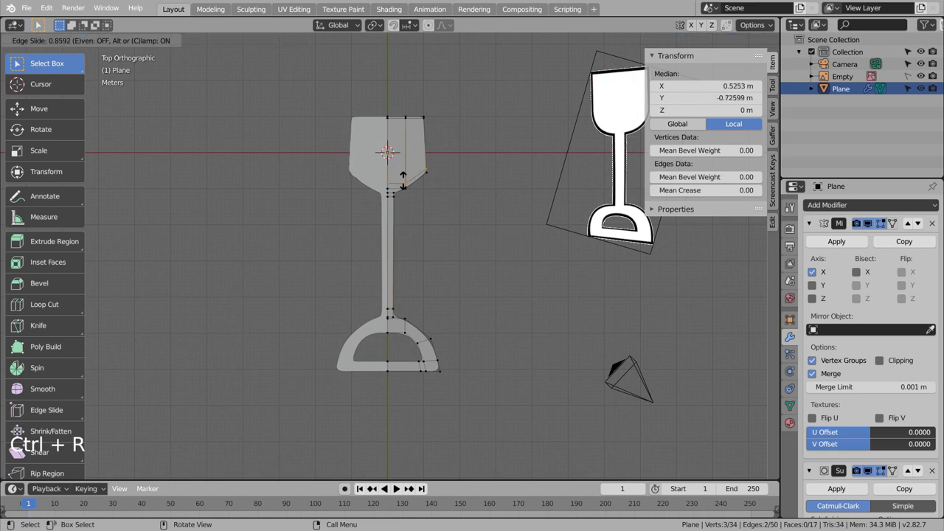
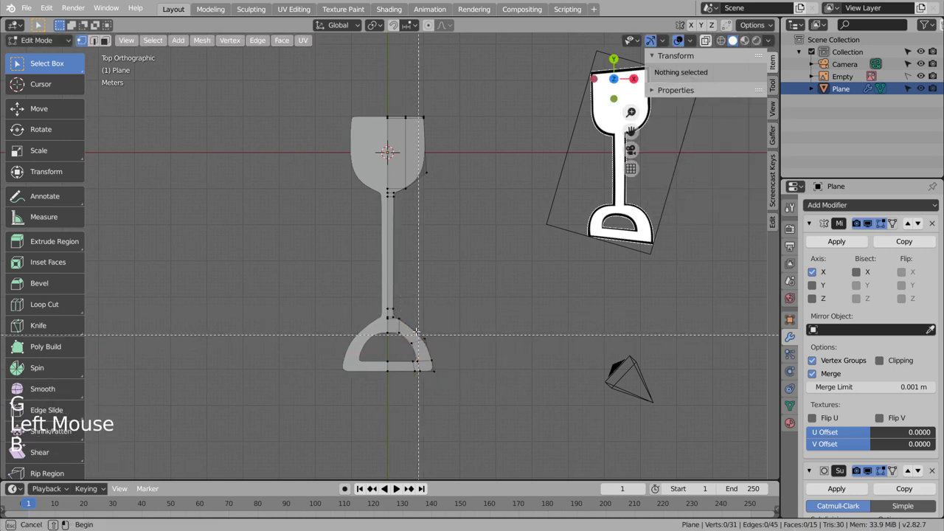
- Slide the grip's lower outer section inward along X to narrow the D-shaped foot
key(g)
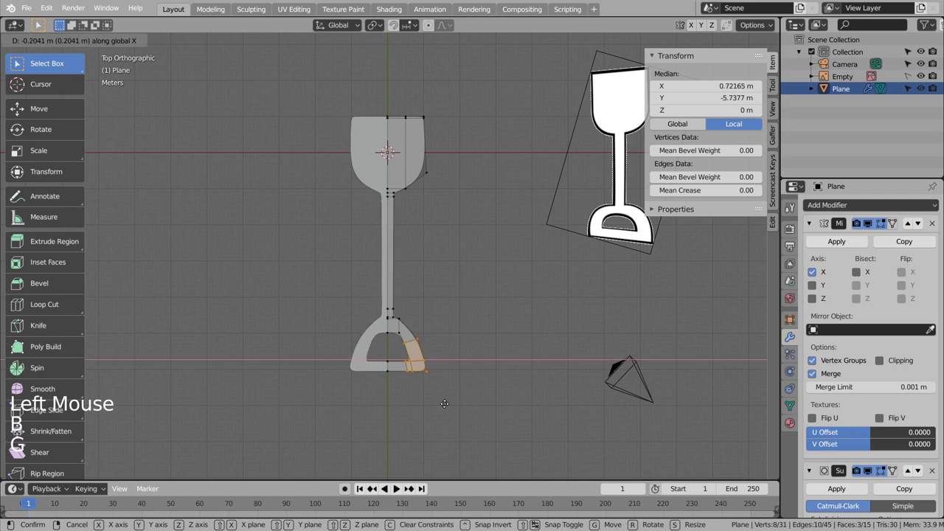
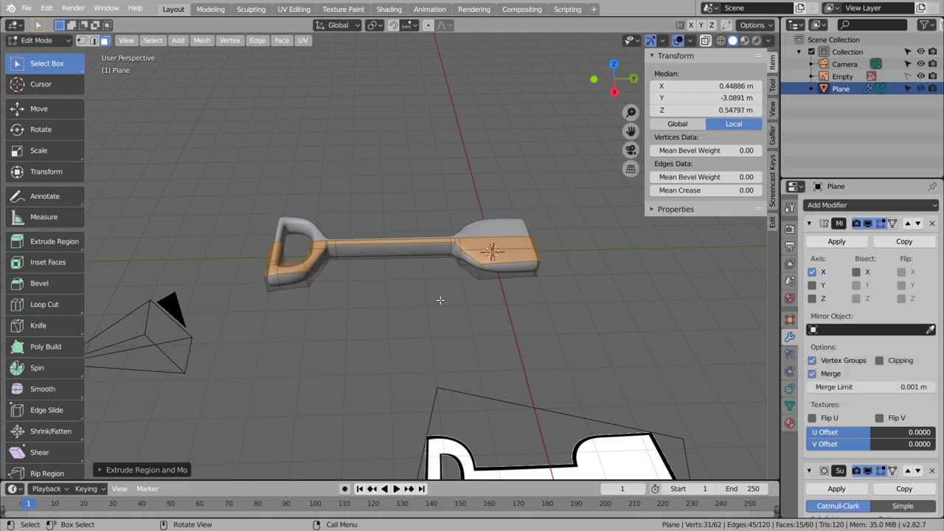
- Preview the thickened shovel, then scale the handle faces along Z to slim it
key(Tab)
middle_click(382, 313)
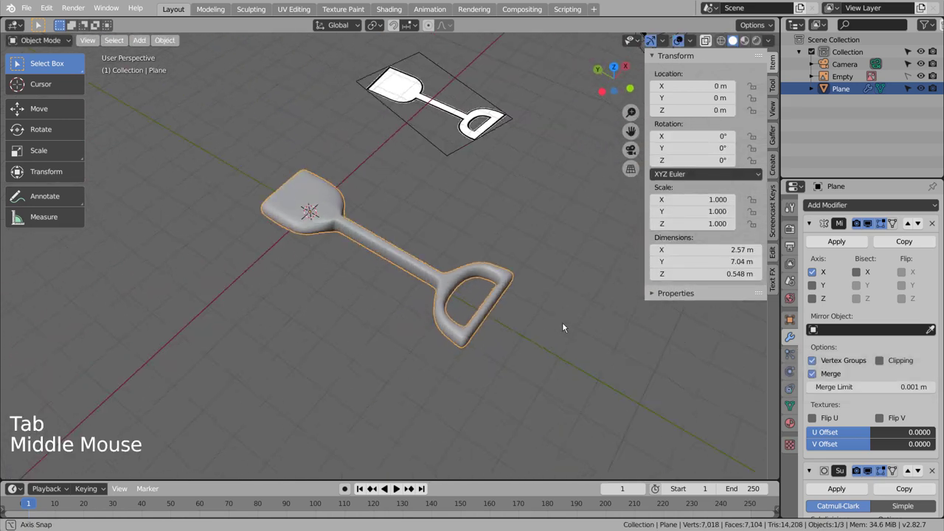
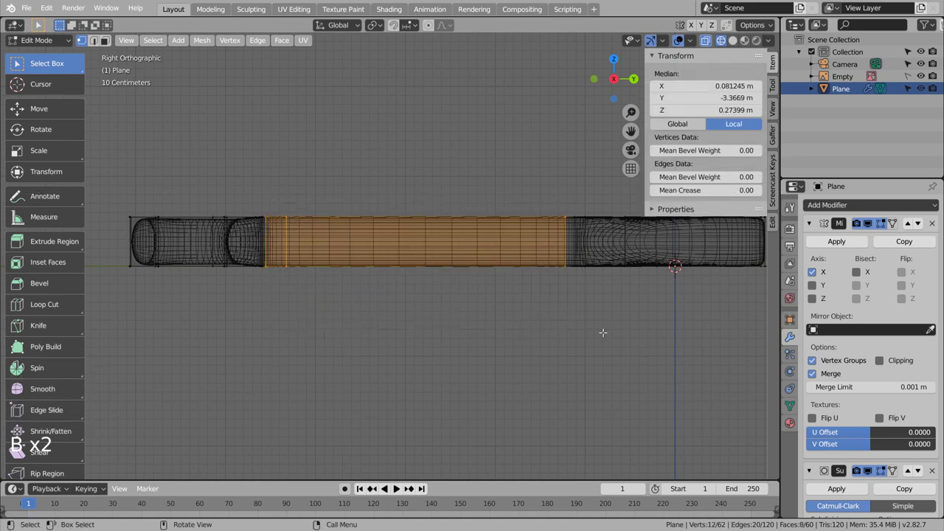
key(s)
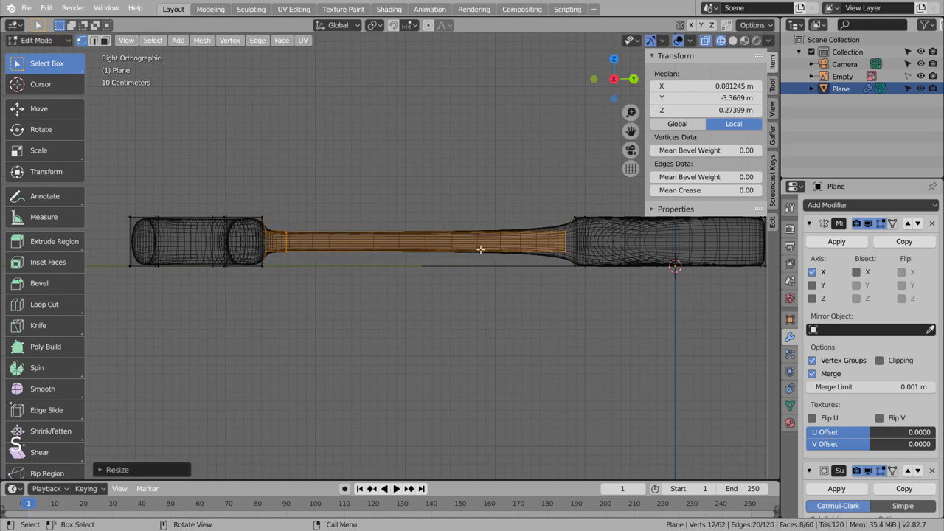
key(Tab)
- Leave wireframe and orbit around the smooth solid shovel to inspect it
middle_click(489, 283)
key(shift+z)
middle_click(502, 315)
middle_click(574, 294)
middle_click(575, 291)
right_click(567, 331)
middle_click(591, 352)
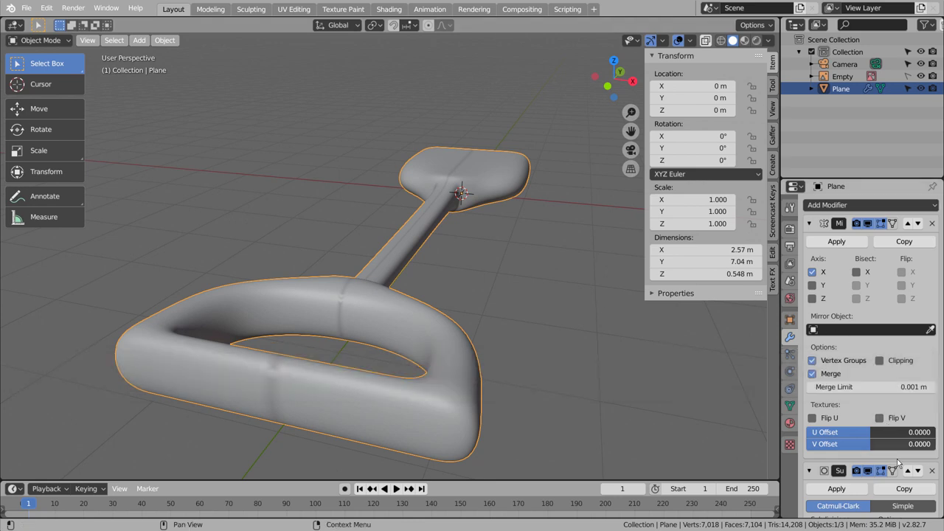
- Swap Subdivision above Mirror, then restore Mirror-before-Subdivision to close the seam
click(908, 476)
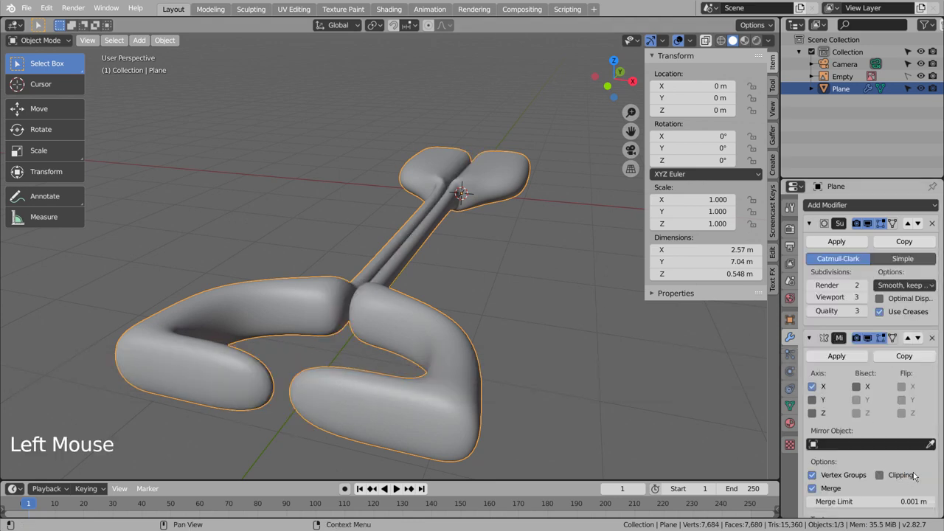
click(917, 224)
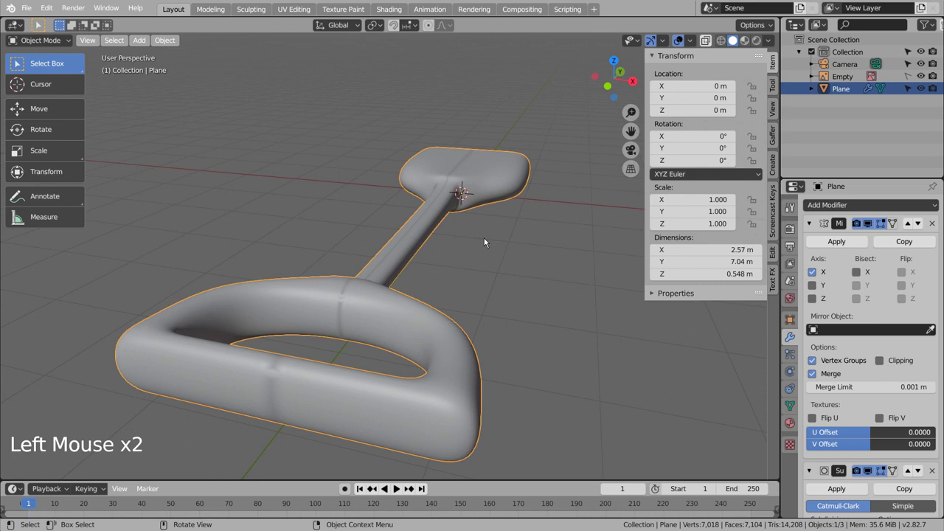
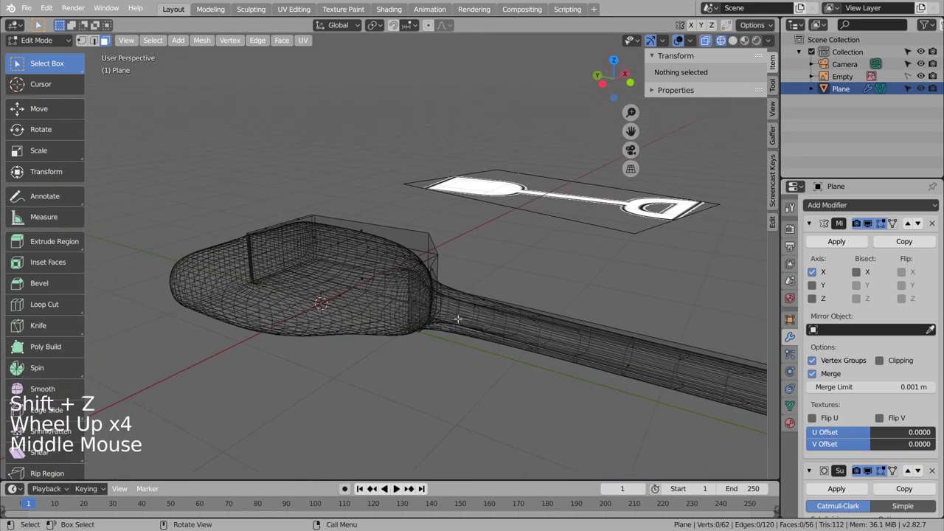
- Dissolve the extra blade edges and faces, then re-enter mesh editing to target the blade tip
key(shift+z)
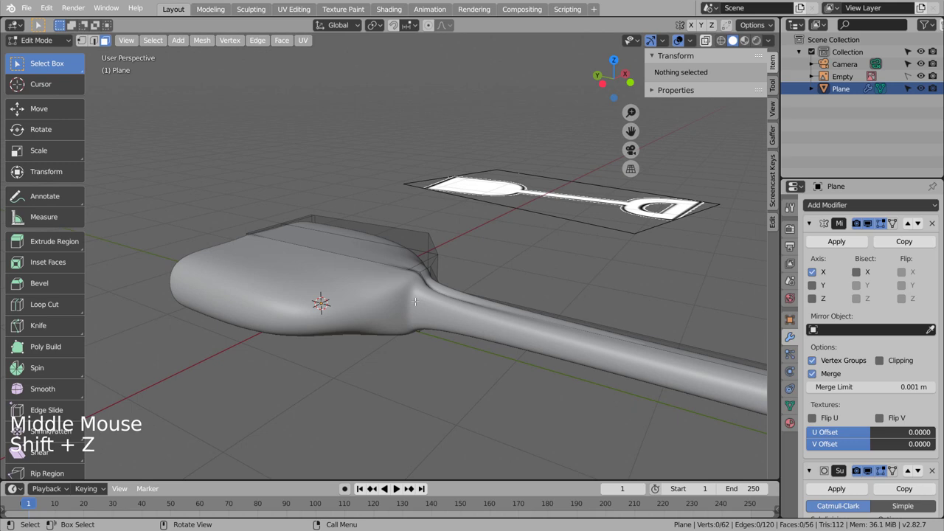
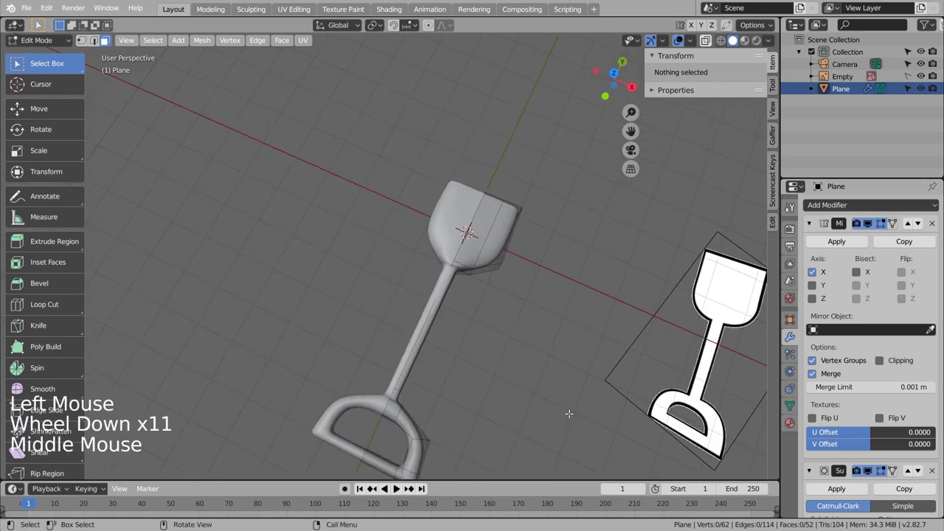
key(shift+z)
key(shift+z)
key(Tab)
middle_click(571, 387)
middle_click(463, 339)
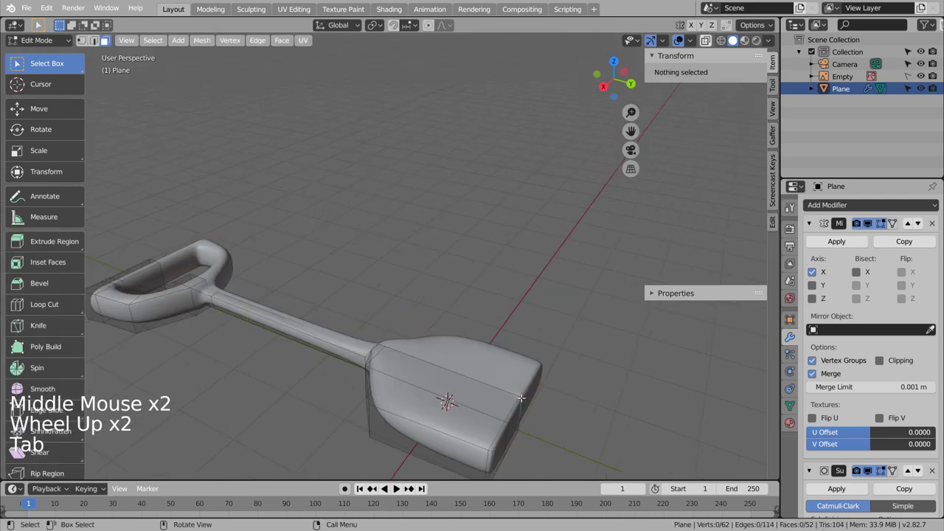
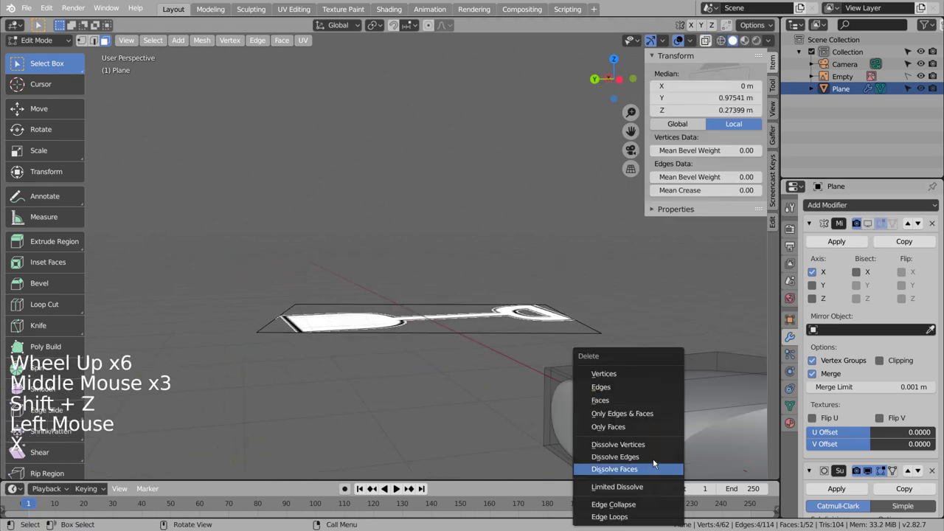
- Dissolve the blade-tip face and check the result on the whole shovel
key(Tab)
scroll(down, 3)
click(870, 224)
middle_click(517, 389)
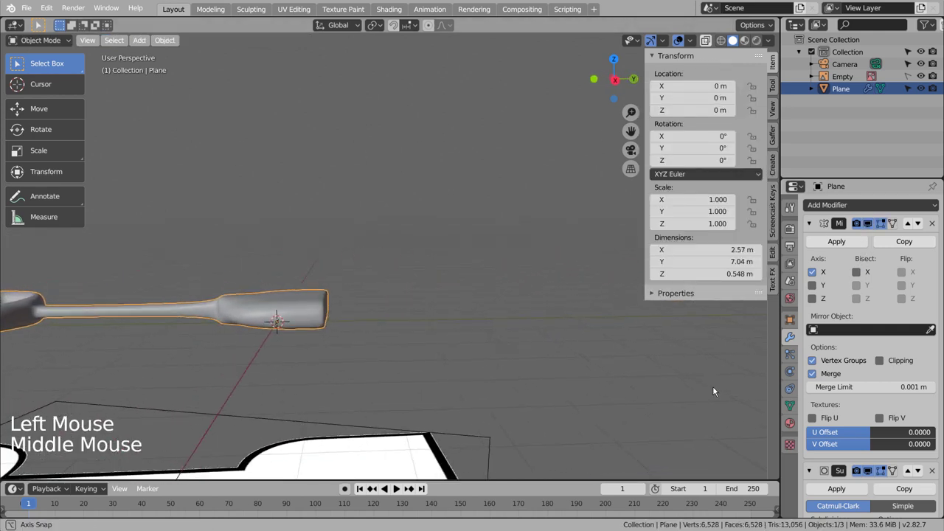
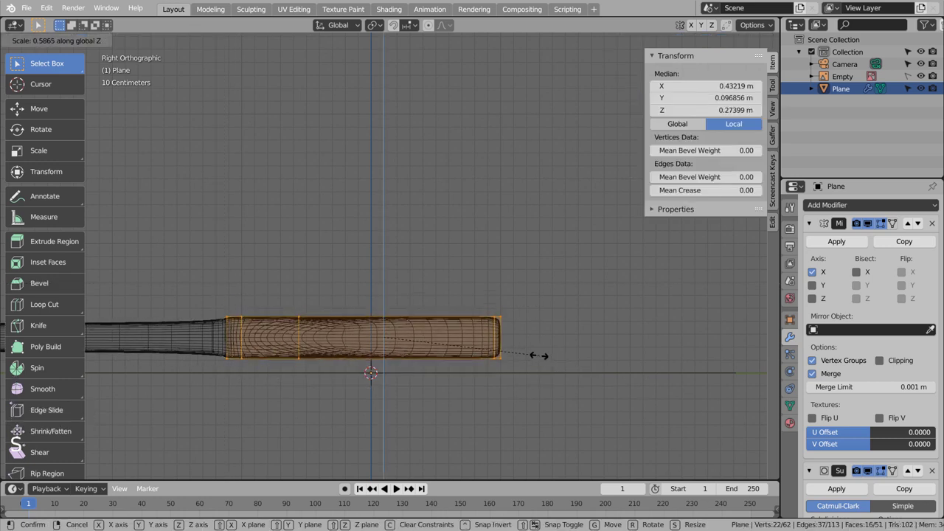
- Flatten the blade tip along Z to about 0.525 m thickness and inspect the smooth shovel
key(Tab)
key(shift+z)
middle_click(578, 358)
middle_click(504, 374)
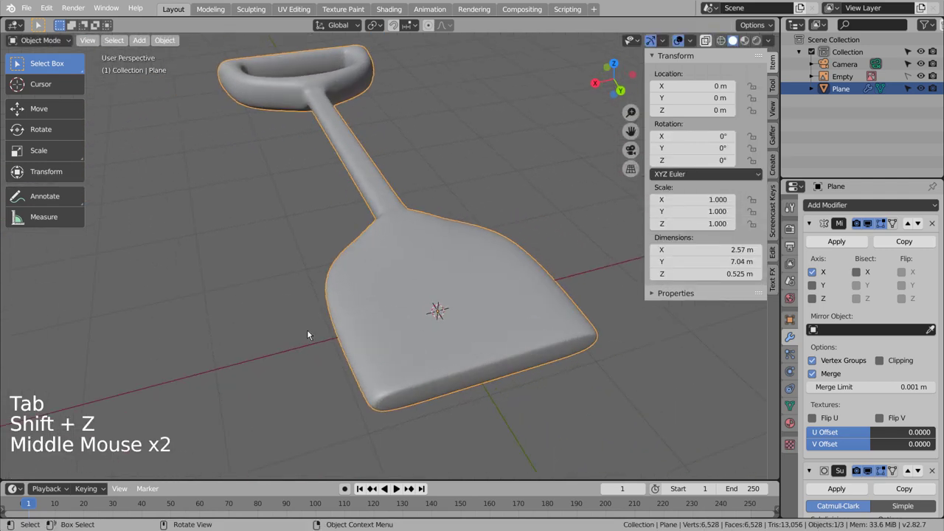
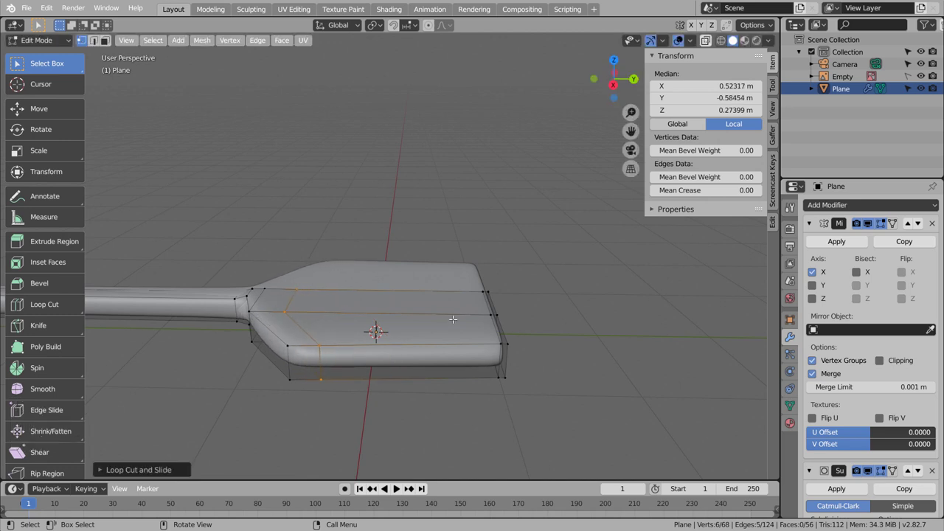
- Slide the new loop toward the blade tip and scale the tip vertices flat so the blade tapers sharply
key(ctrl+r)
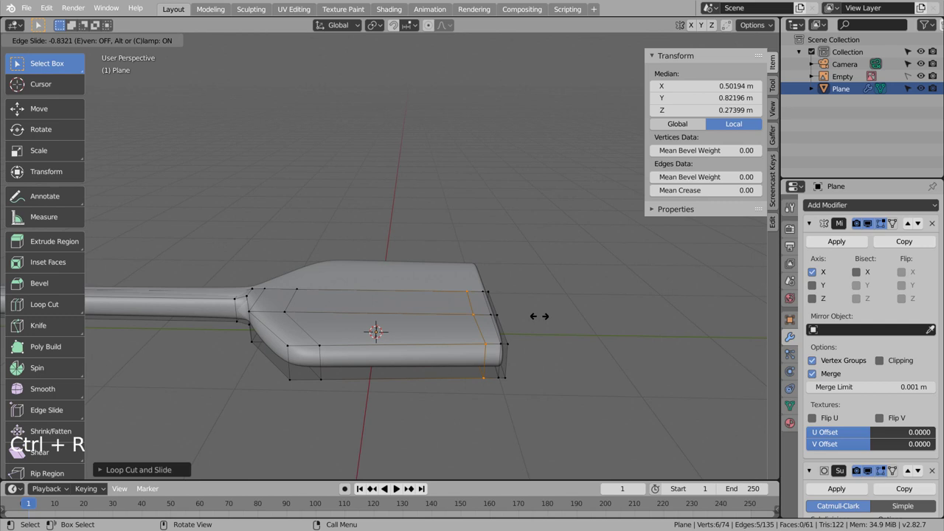
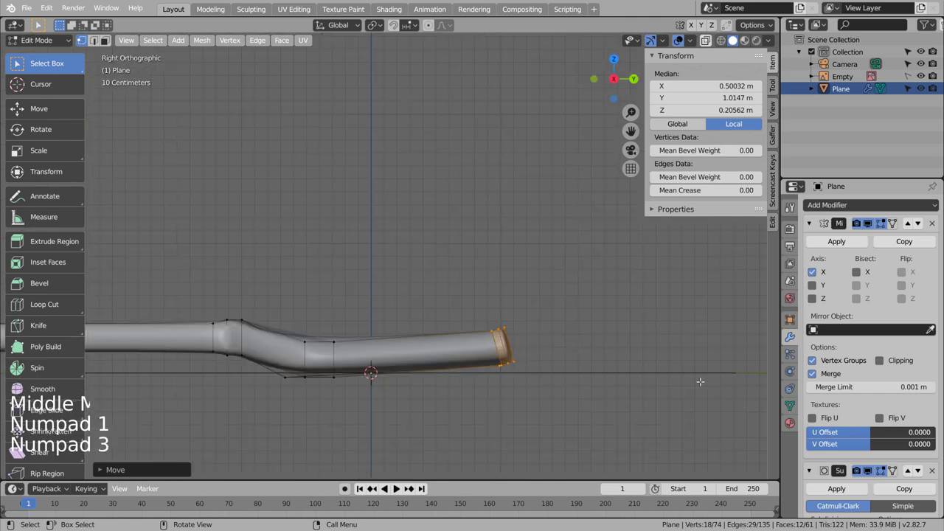
key(s)
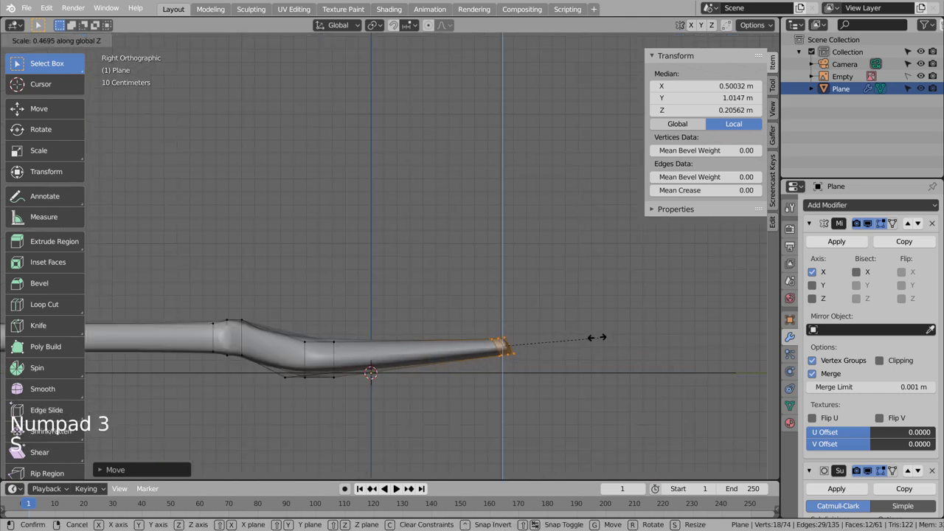
key(Tab)
middle_click(605, 346)
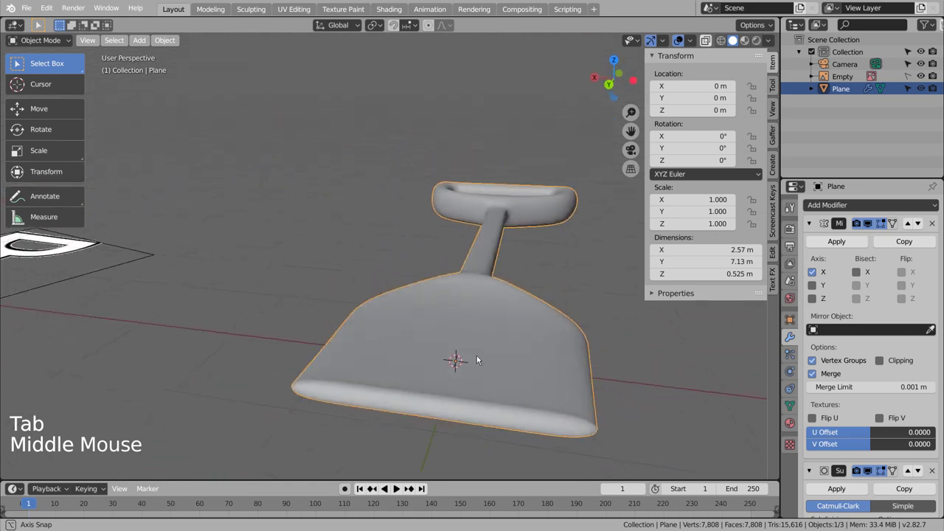
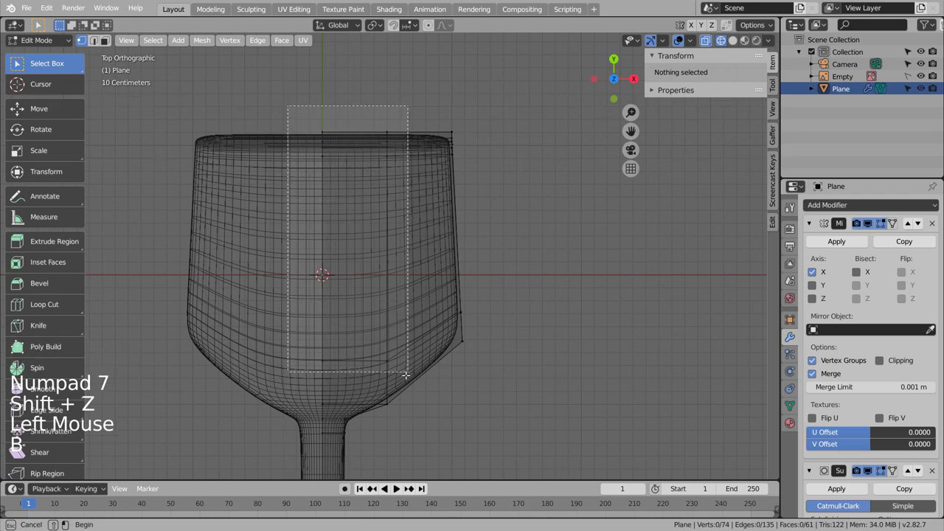
- Lift the upper blade vertices with proportional editing to curve the blade into a scoop
key(KP_3)
key(g)
key(Tab)
middle_click(477, 406)
middle_click(475, 407)
key(shift+z)
middle_click(371, 367)
scroll(down, 3)
middle_click(322, 371)
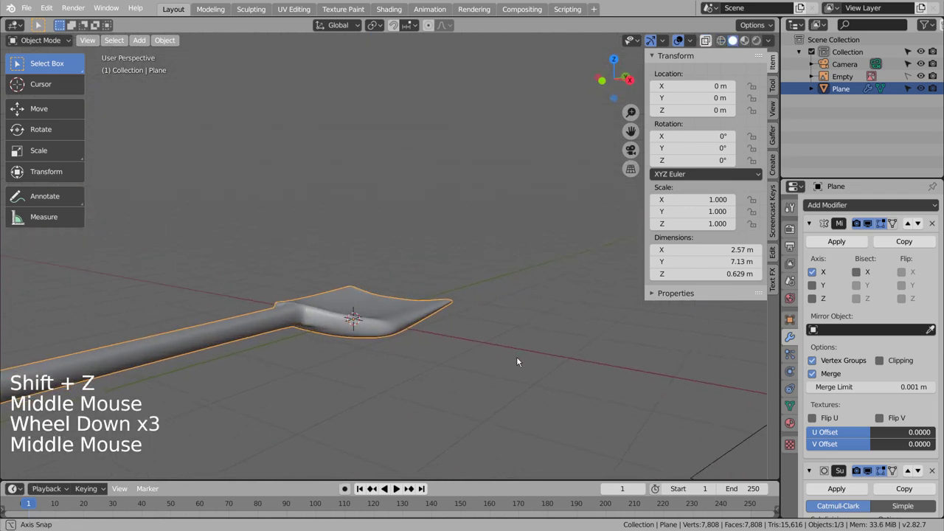
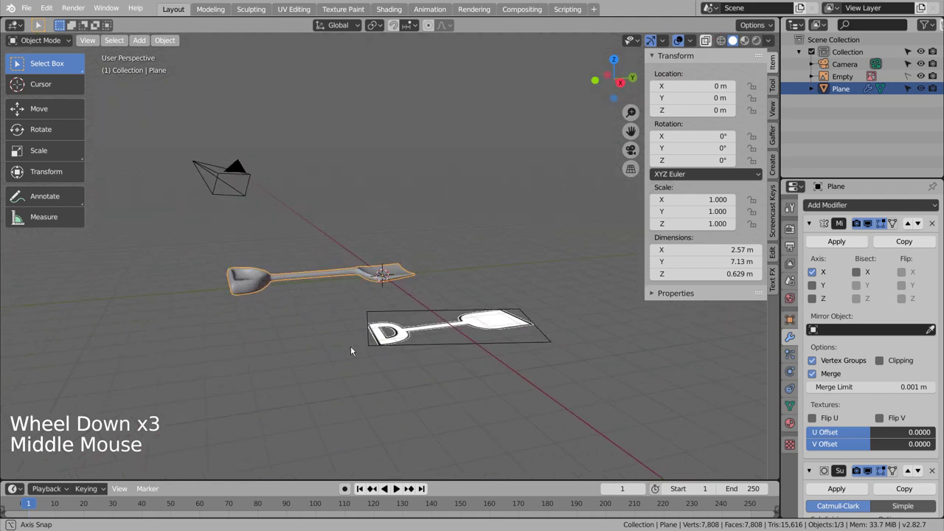
- Orbit around the finished shovel to inspect it from several angles beside the reference
middle_click(321, 377)
middle_click(321, 377)
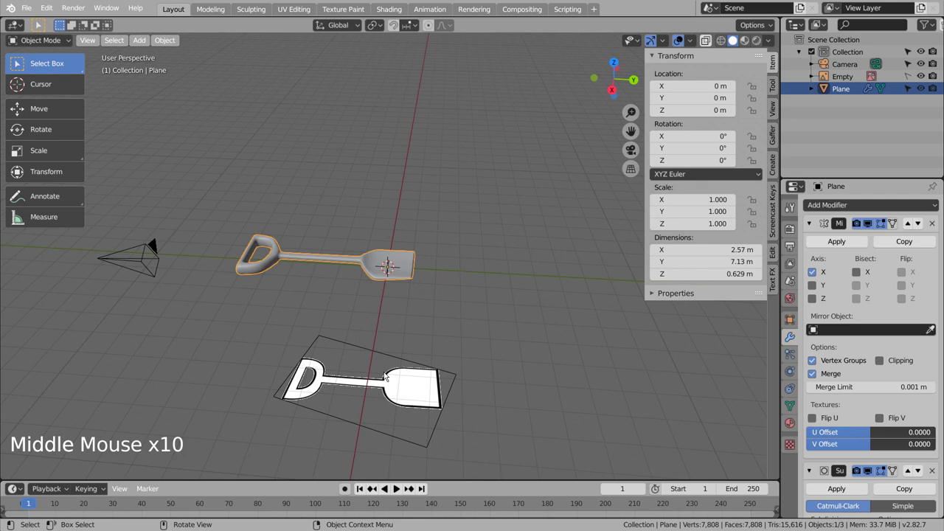
middle_click(434, 304)
middle_click(477, 303)
middle_click(439, 295)
middle_click(468, 312)
scroll(up, 3)
middle_click(450, 295)
scroll(up, 3)
middle_click(457, 313)
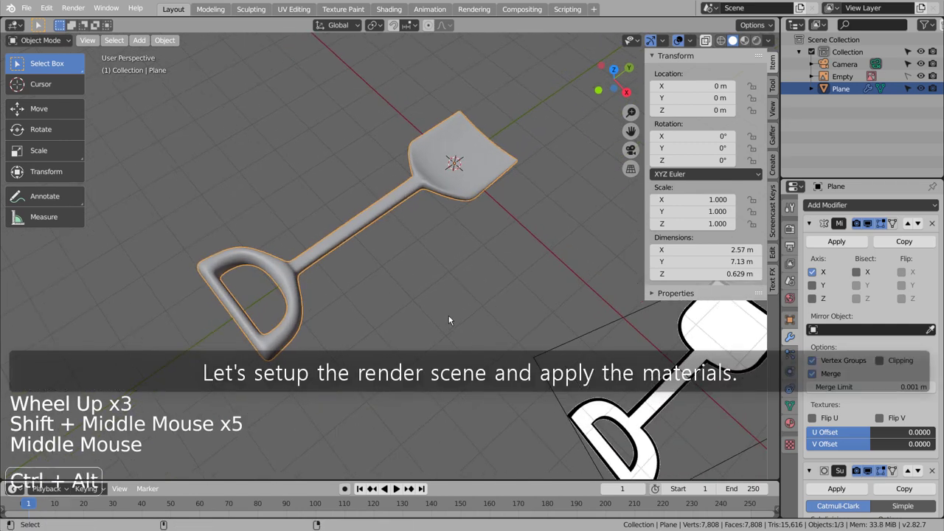
- Fly the scene camera to frame the shovel in camera view
key(ctrl+alt+KP_0)
key(shift+`)
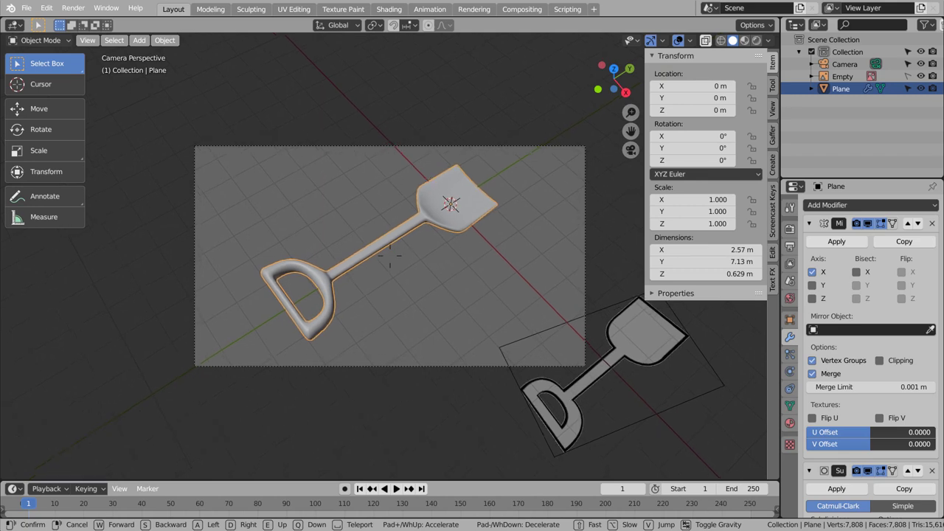
click(419, 290)
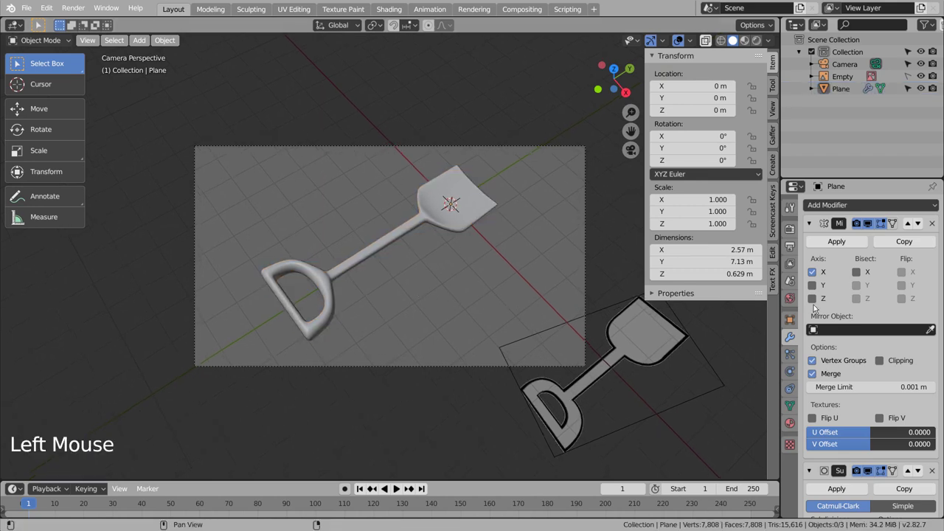
- Give the shovel a new red material with roughness 0.216 for a glossy finish
click(788, 423)
click(899, 382)
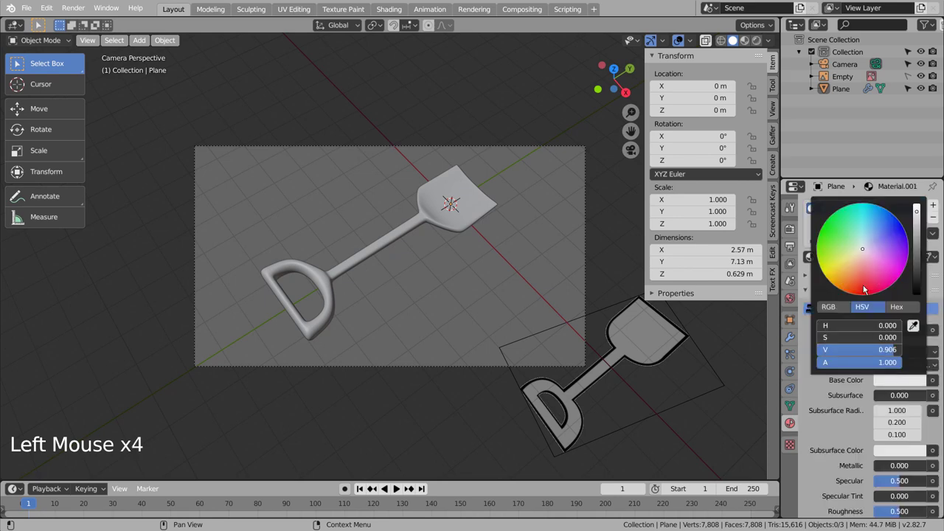
click(742, 40)
scroll(up, 3)
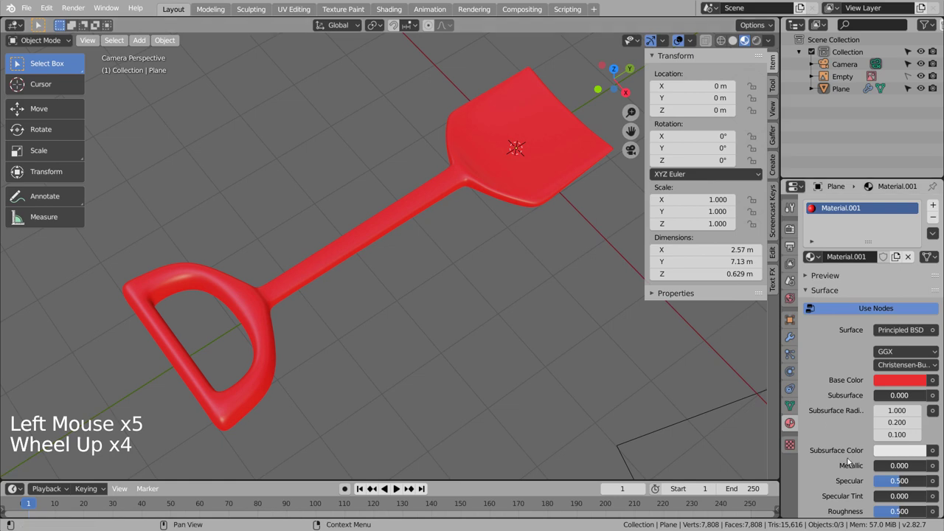
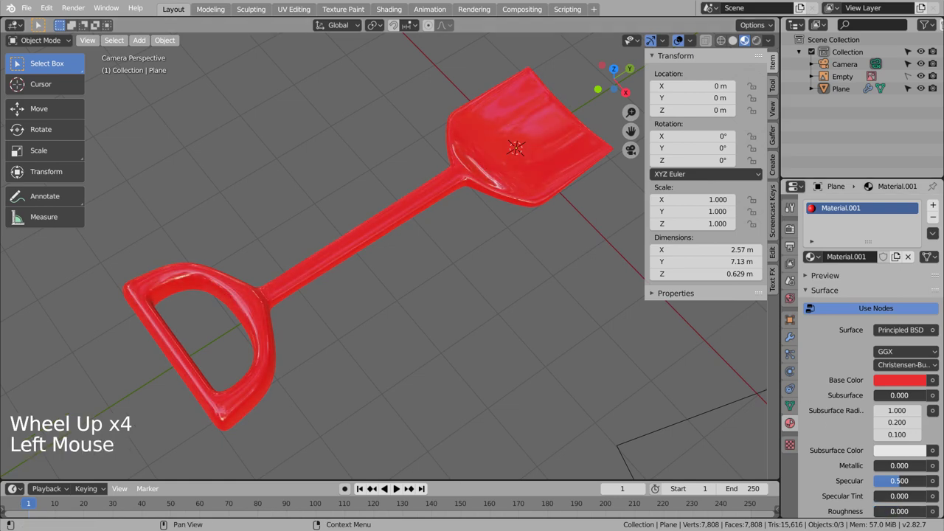
click(522, 316)
middle_click(529, 304)
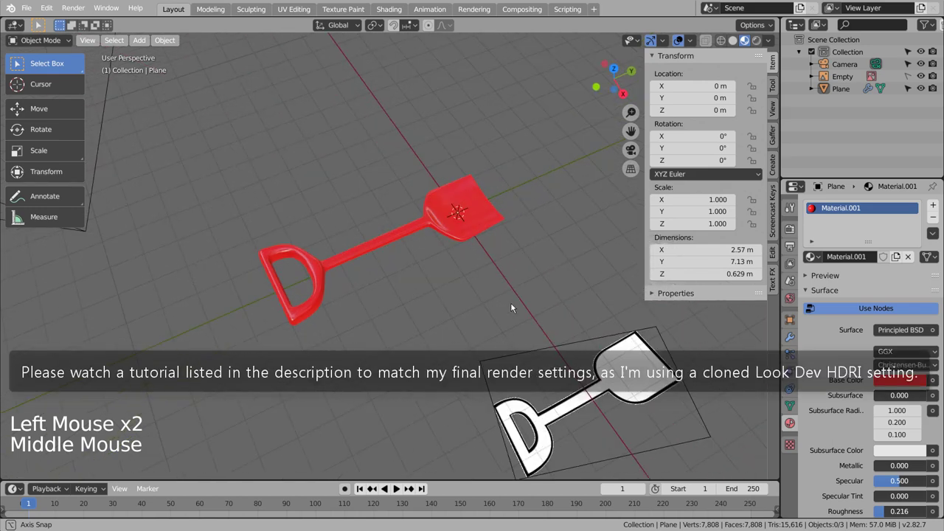
key(KP_0)
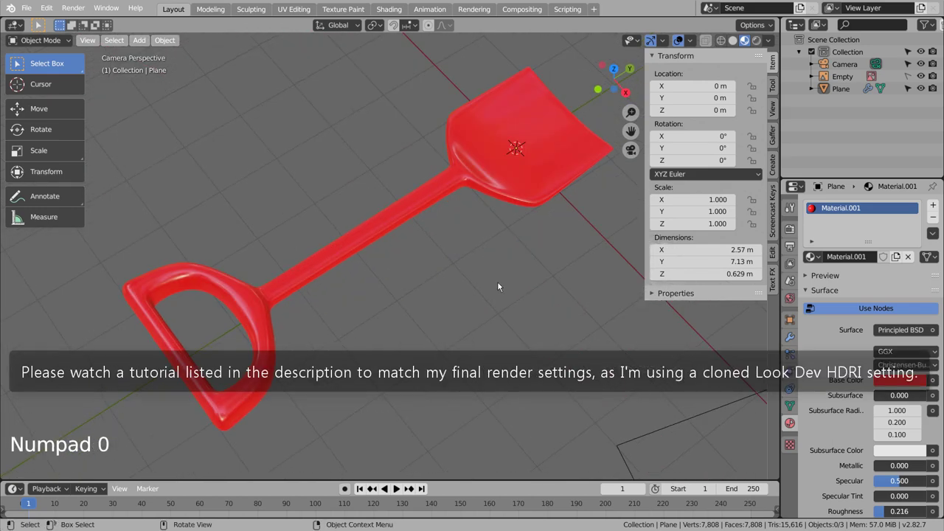
scroll(down, 3)
scroll(down, 3)
- Switch the render engine to Cycles and render the glossy red shovel on black
click(792, 230)
click(881, 204)
click(767, 42)
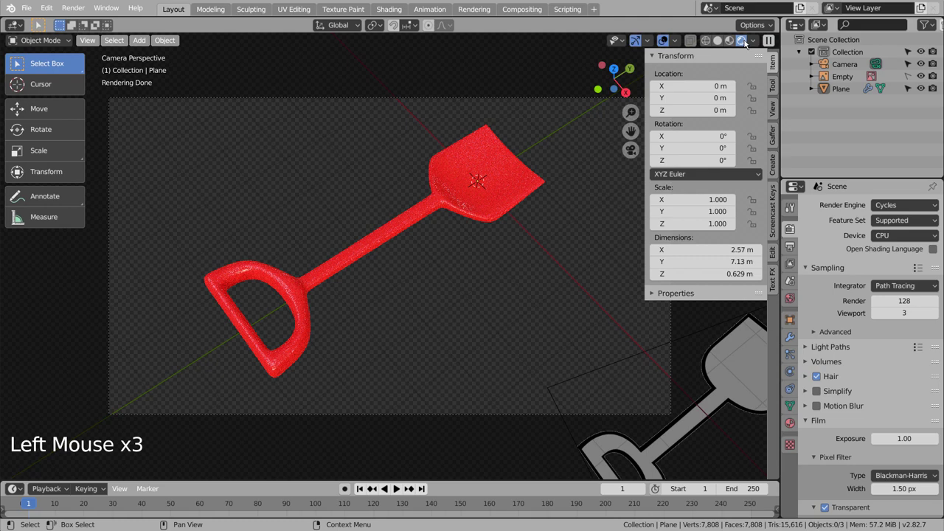
click(712, 40)
key(ctrl+s)
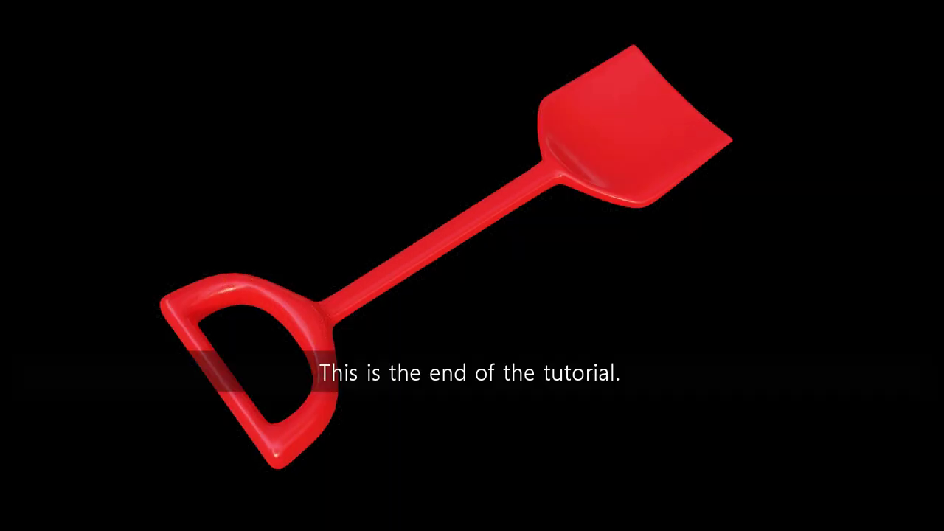